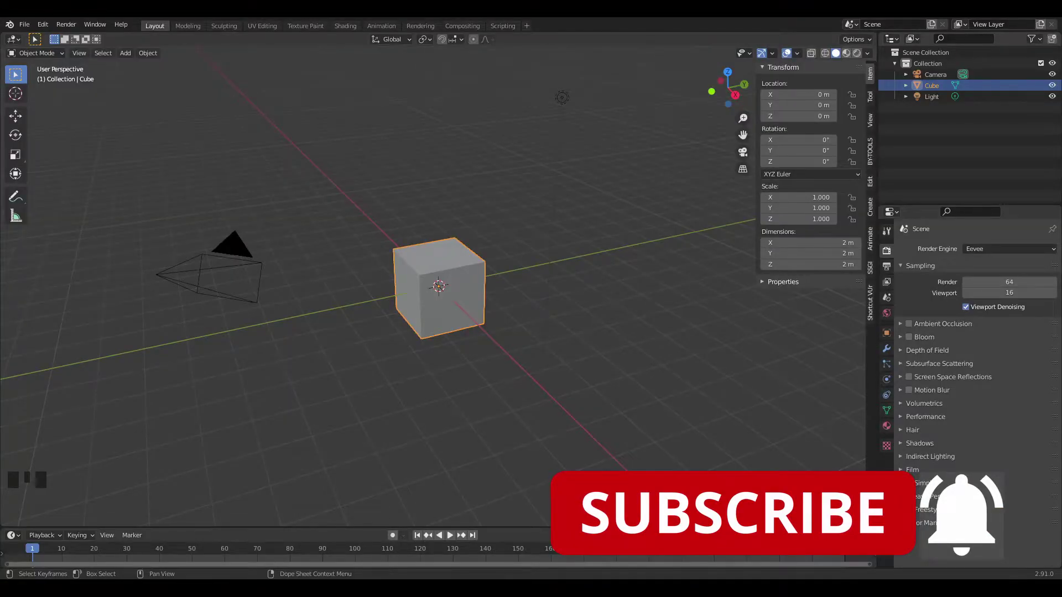
- Delete the default cube, camera and light, then bring up the Add menu for the helix curve
{"action": "key", "text": "a"}
{"action": "key", "text": "x"}
{"action": "left_click_drag", "start_coordinate": [471, 377], "coordinate": [522, 359]}
{"action": "key", "text": "n"}
{"action": "key", "text": "shift+a"}
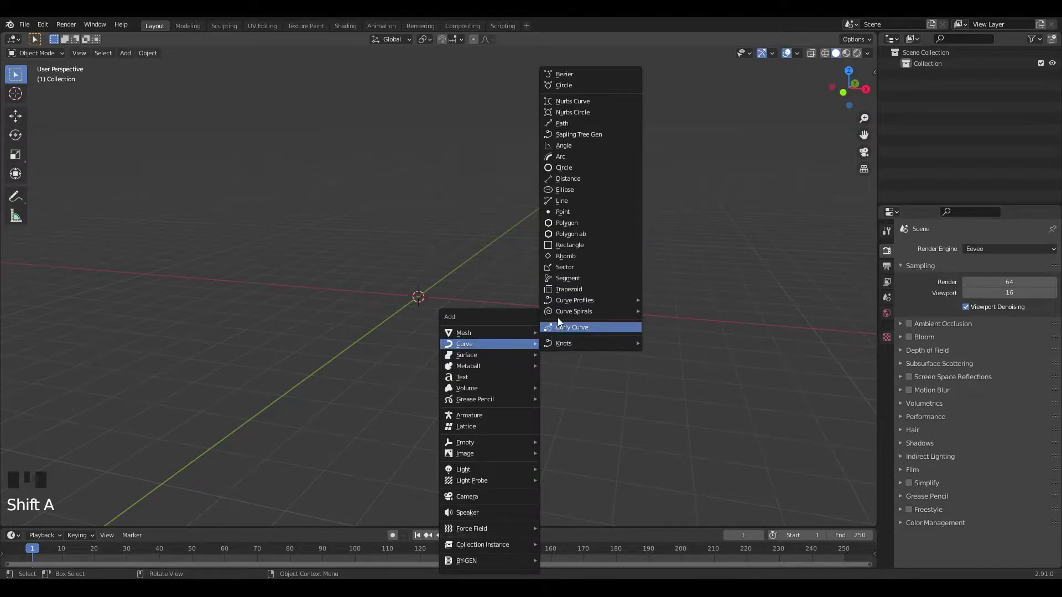
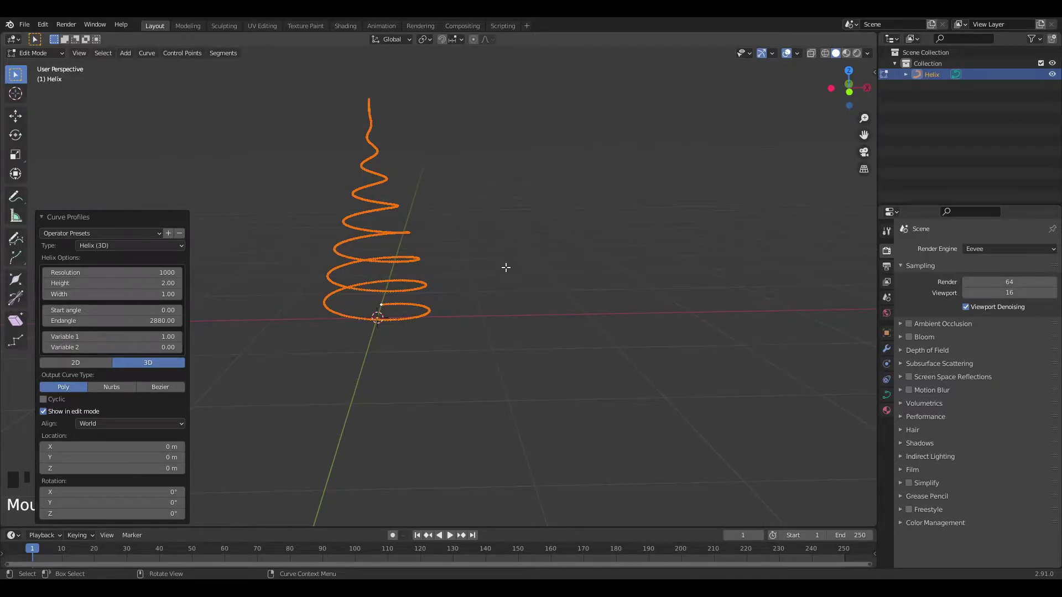
- Leave the helix's edit mode and give it a Curve Guide force field in Physics
{"action": "key", "text": "Tab"}
{"action": "left_click_drag", "start_coordinate": [441, 277], "coordinate": [889, 375]}
{"action": "left_click_drag", "start_coordinate": [889, 374], "coordinate": [987, 447]}
{"action": "scroll", "scroll_direction": "down", "scroll_amount": 3}
{"action": "scroll", "scroll_direction": "up", "scroll_amount": 3}
{"action": "left_click_drag", "start_coordinate": [367, 341], "coordinate": [270, 386]}
{"action": "scroll", "scroll_direction": "down", "scroll_amount": 3}
- Add a cube and start moving it along the X axis
{"action": "key", "text": "shift+a"}
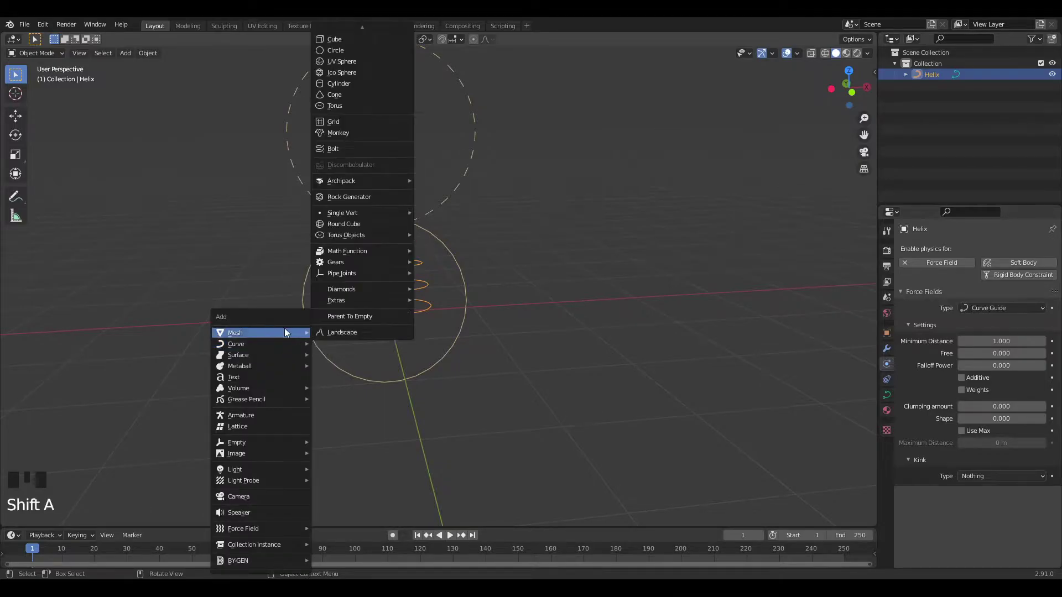
{"action": "key", "text": "s"}
{"action": "key", "text": "g"}
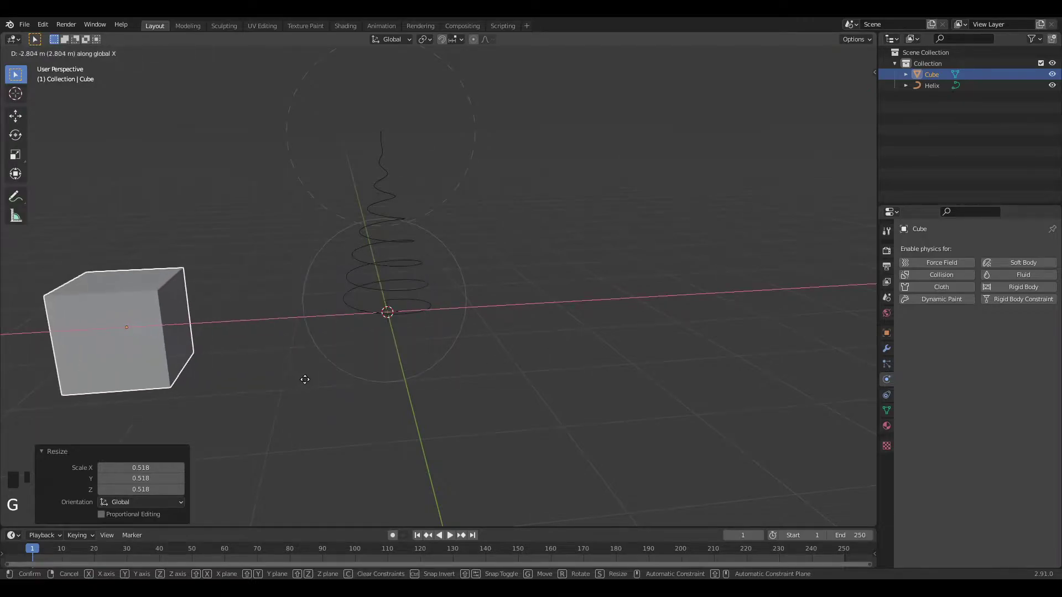
- Confirm the cube's new position beside the helix
{"action": "left_click", "coordinate": [888, 359]}
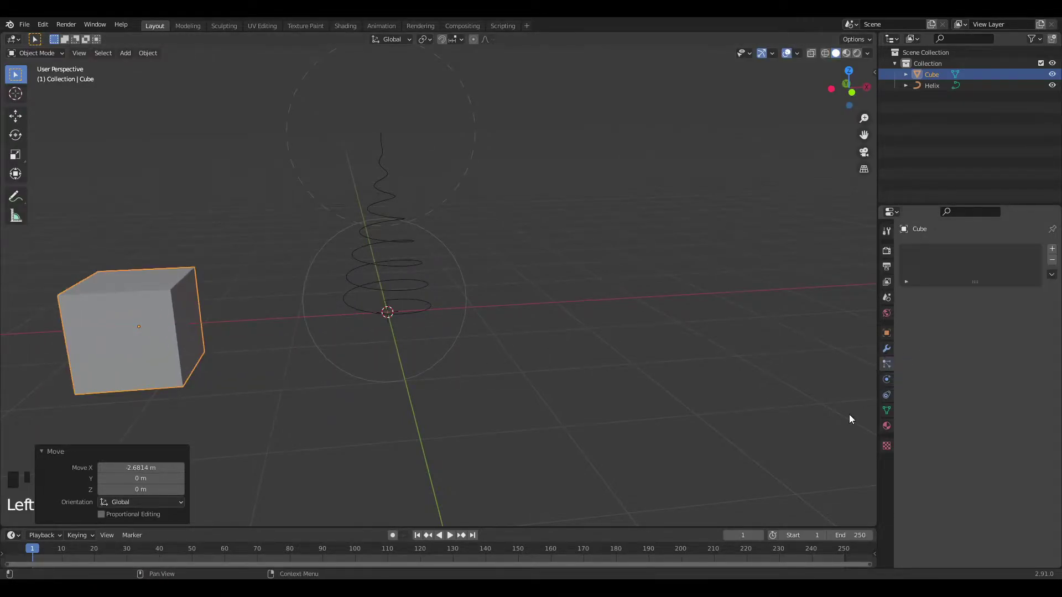
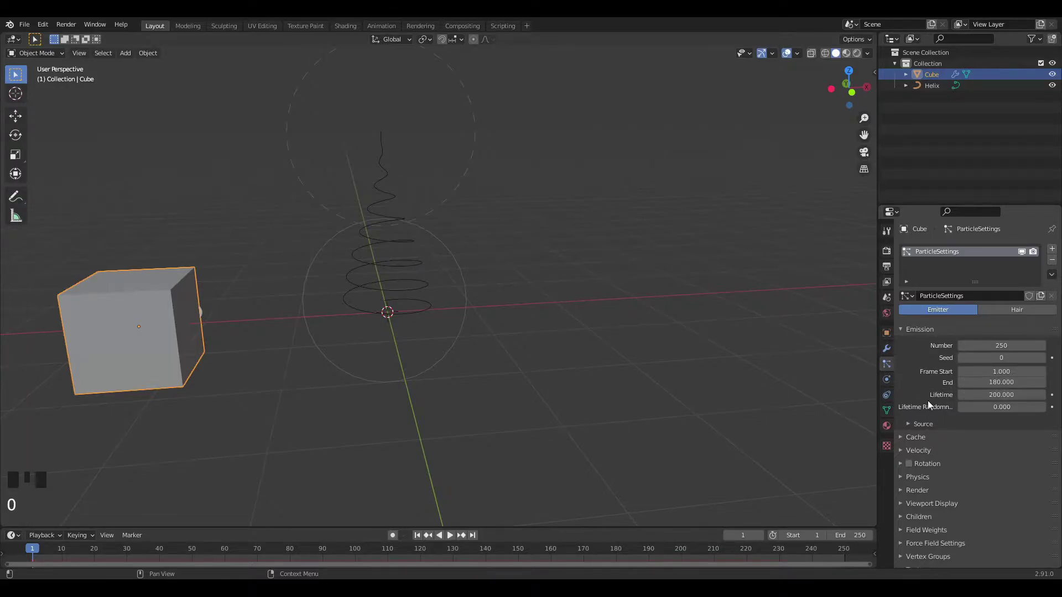
- Play the particles and scale the helix up to about 2.7 times, then replay
{"action": "key", "text": "space"}
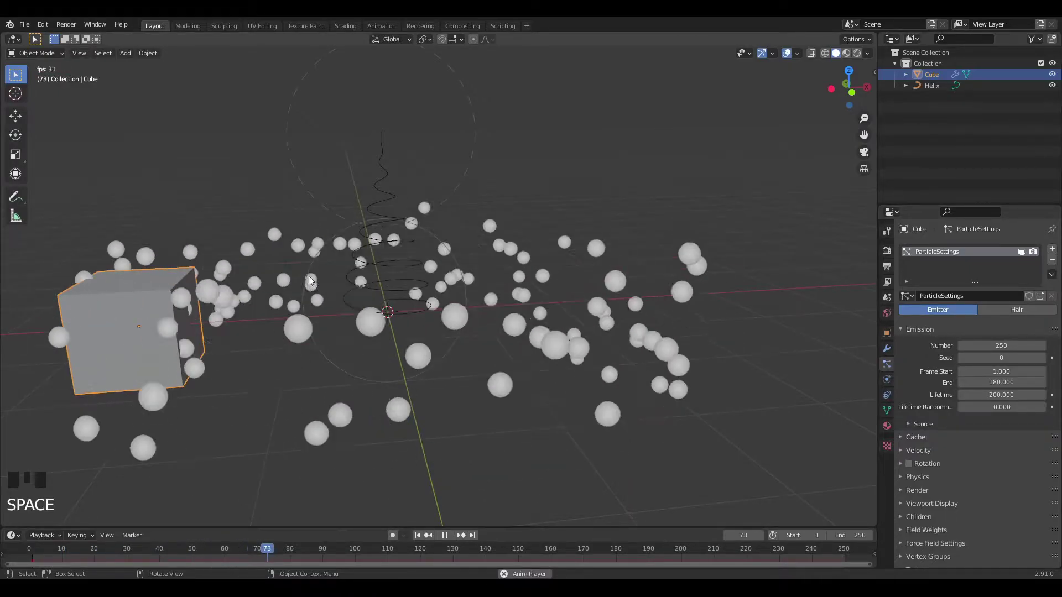
{"action": "key", "text": "space"}
{"action": "scroll", "scroll_direction": "down", "scroll_amount": 3}
{"action": "left_click_drag", "start_coordinate": [401, 297], "coordinate": [535, 333]}
{"action": "key", "text": "s"}
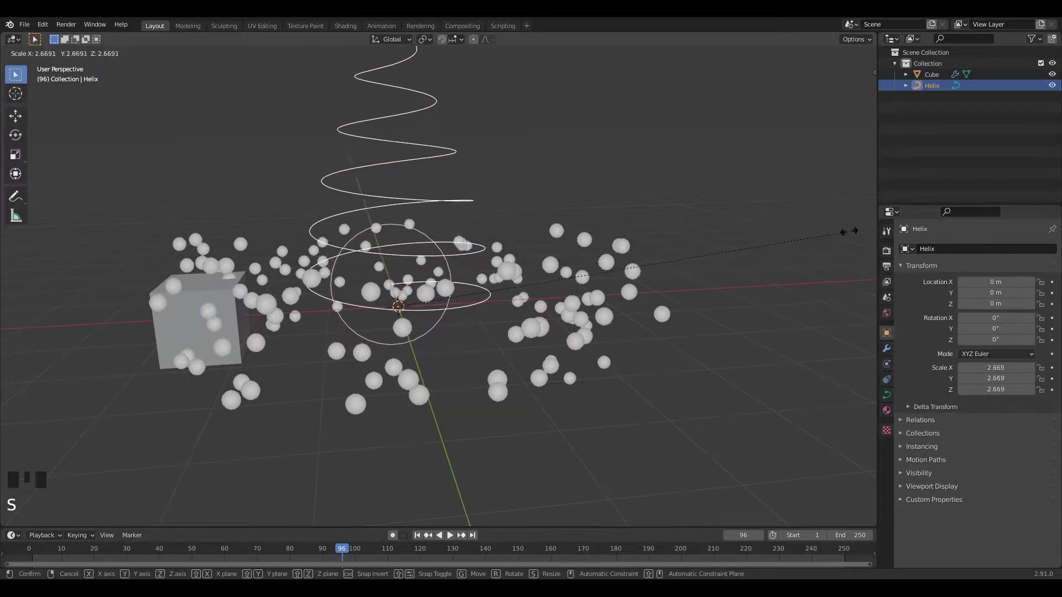
{"action": "key", "text": "c"}
{"action": "key", "text": "space"}
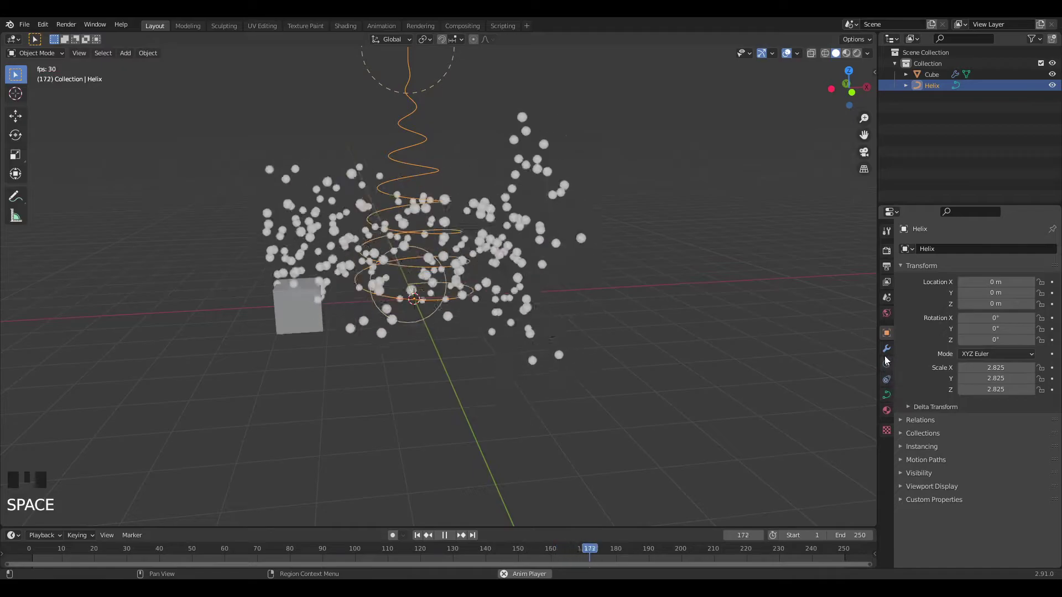
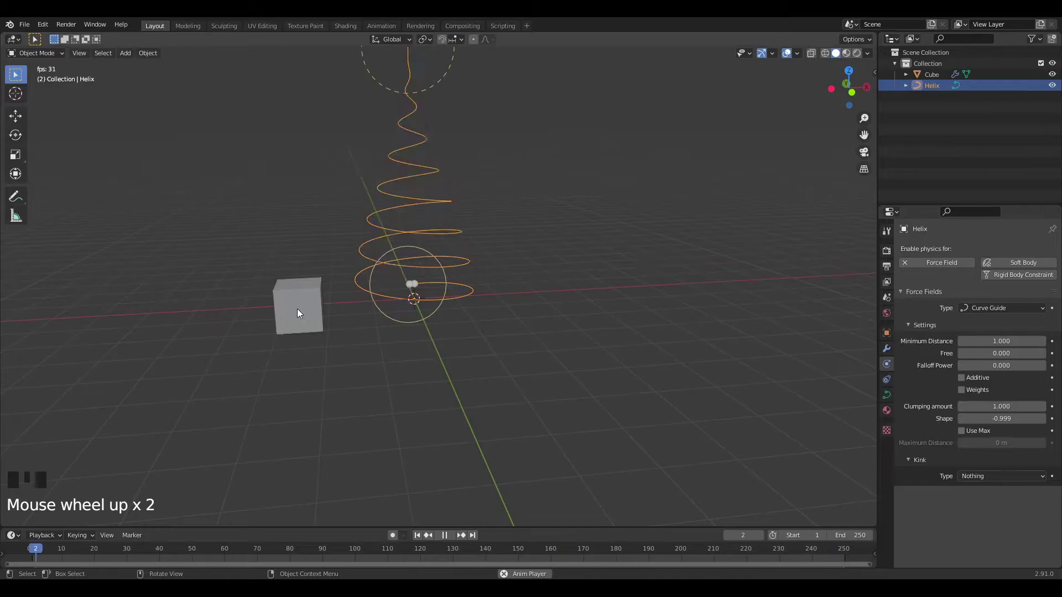
- Slide the cube along X away from the helix and zoom out to see the whole scene
{"action": "left_click_drag", "start_coordinate": [295, 311], "coordinate": [483, 315]}
{"action": "key", "text": "g"}
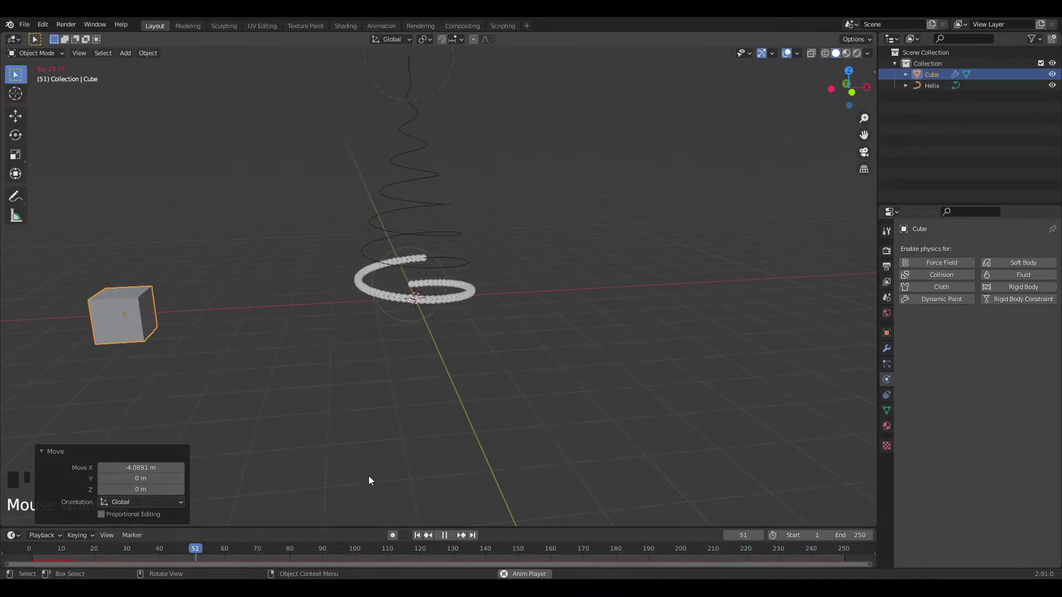
{"action": "middle_click", "coordinate": [399, 363]}
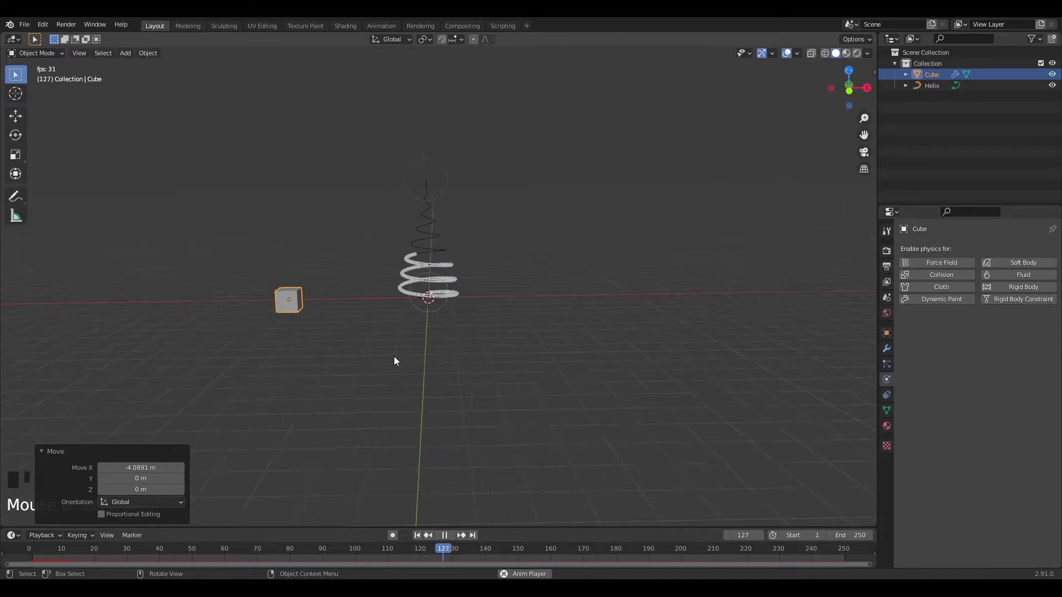
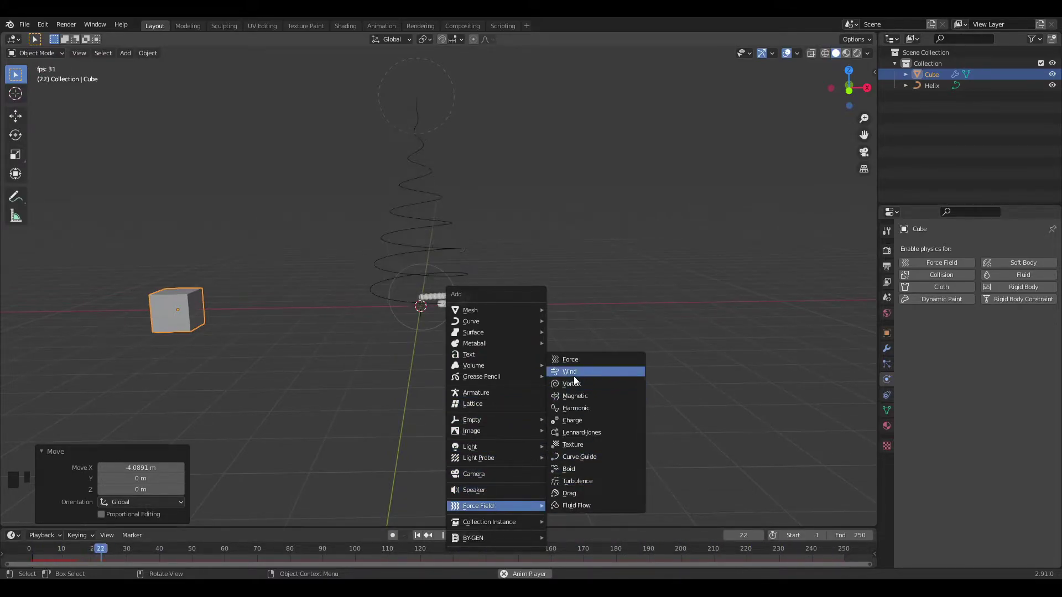
- Move the new Force field up to the top of the helix
{"action": "key", "text": "g"}
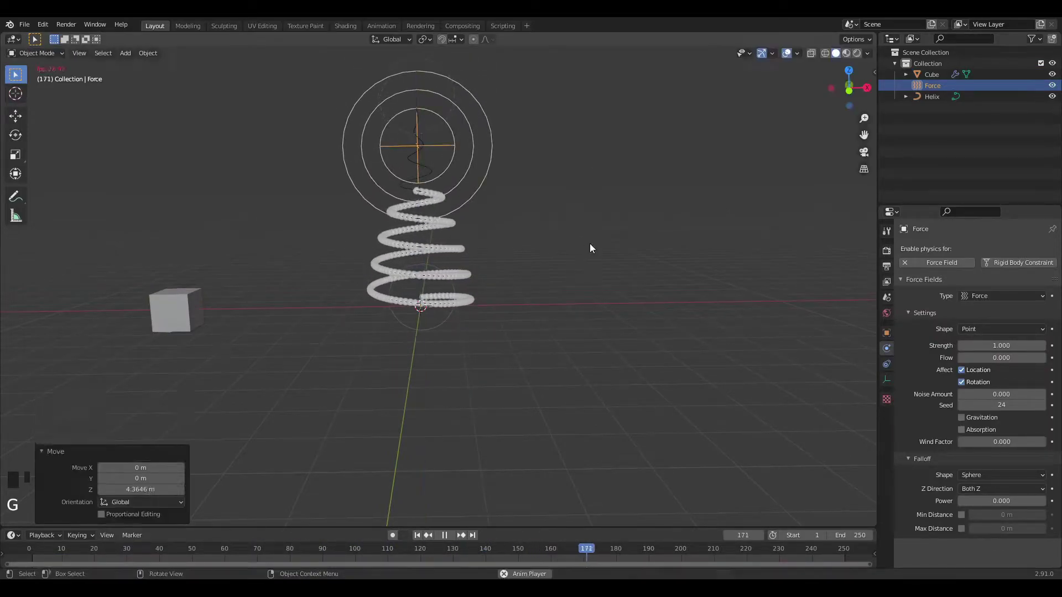
{"action": "left_click_drag", "start_coordinate": [526, 300], "coordinate": [528, 303]}
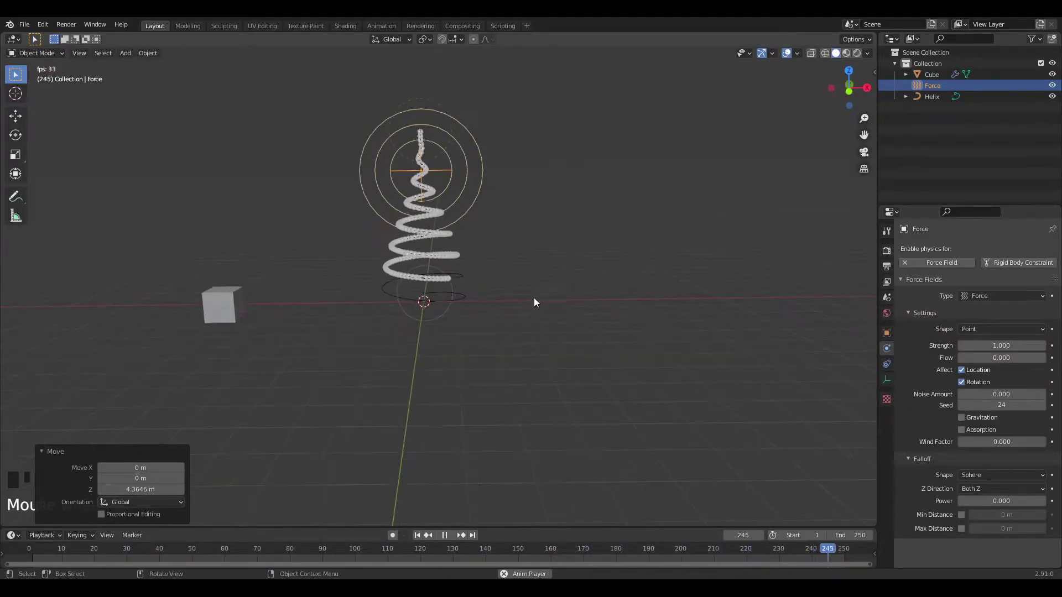
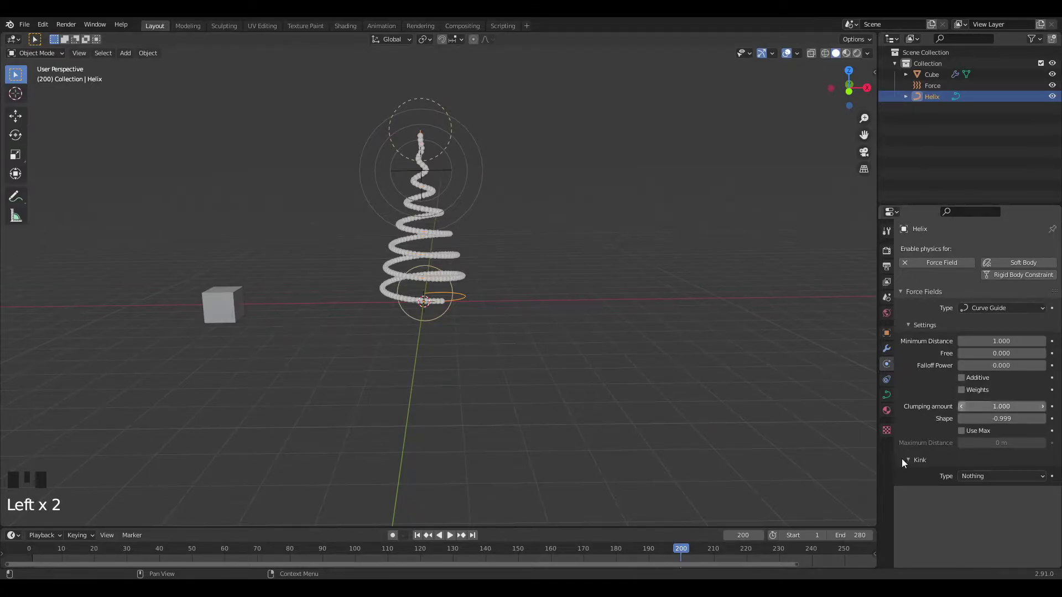
- Keyframe the helix guide's Free value at 0 on frame 199 and select the Force field
{"action": "key", "text": "Left"}
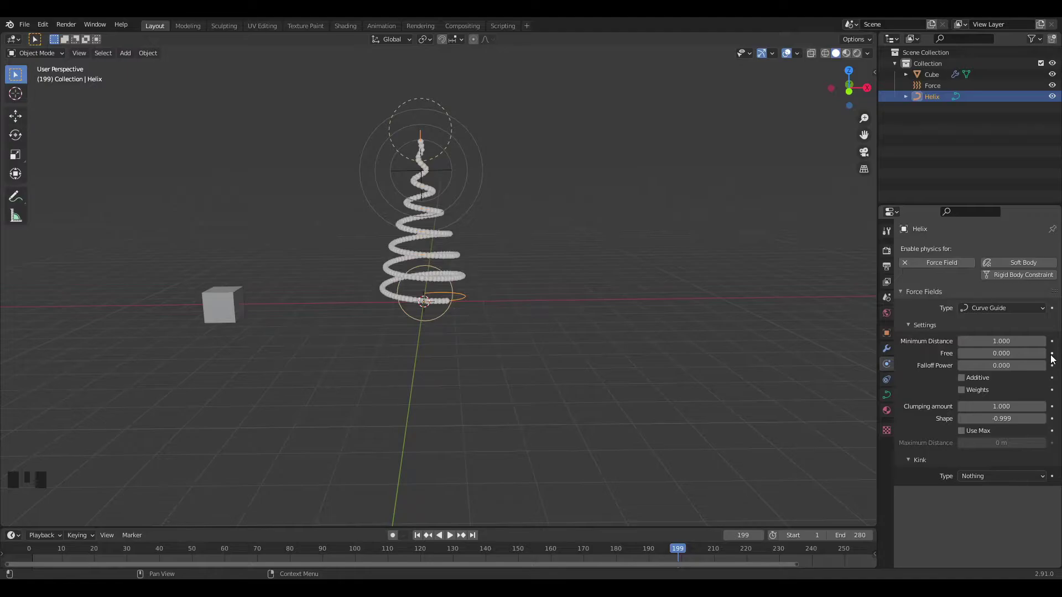
{"action": "left_click", "coordinate": [1055, 355]}
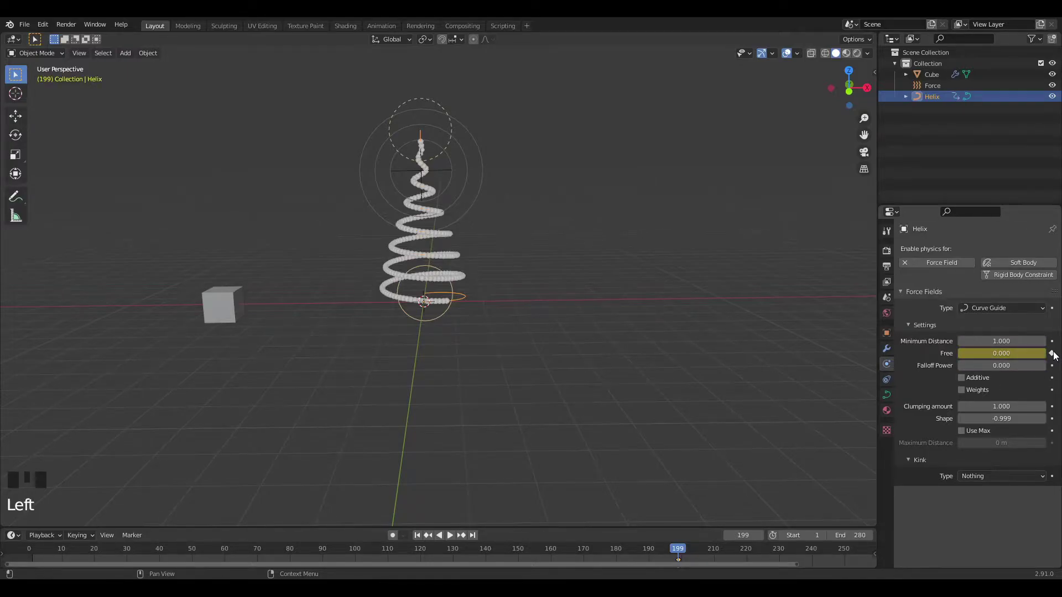
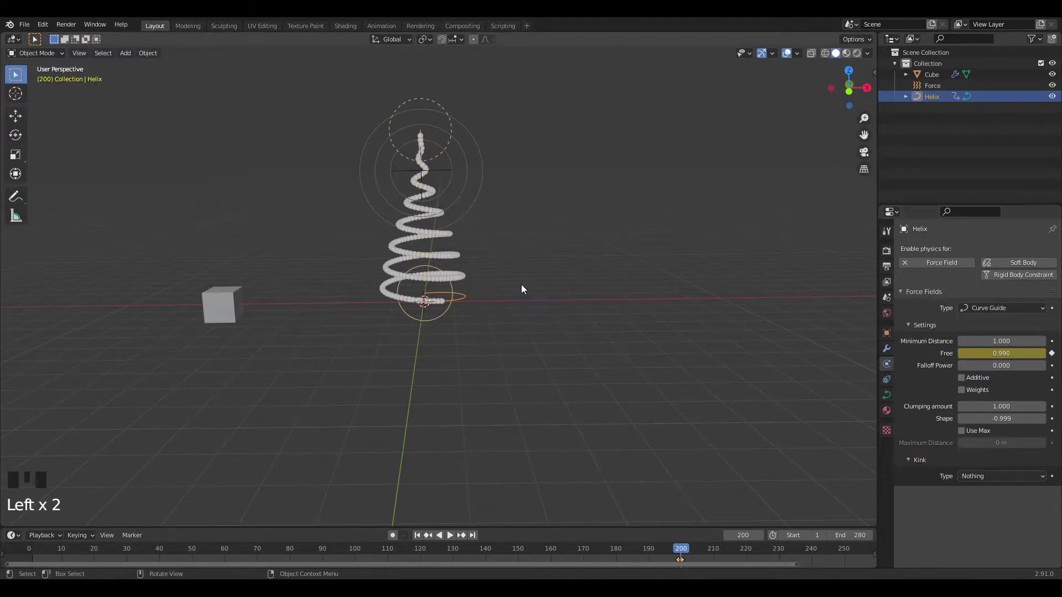
{"action": "left_click", "coordinate": [463, 188]}
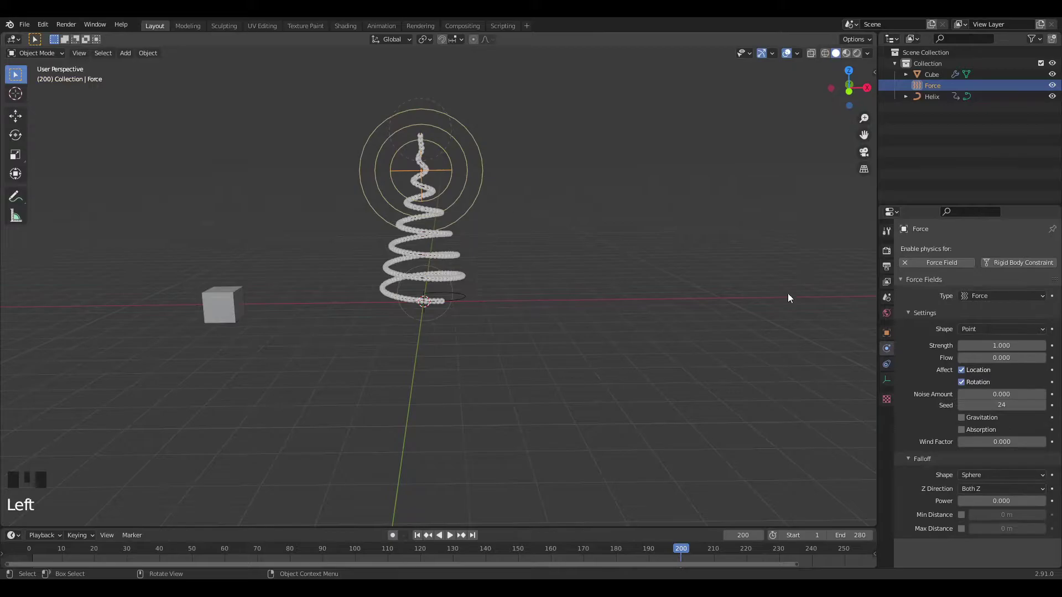
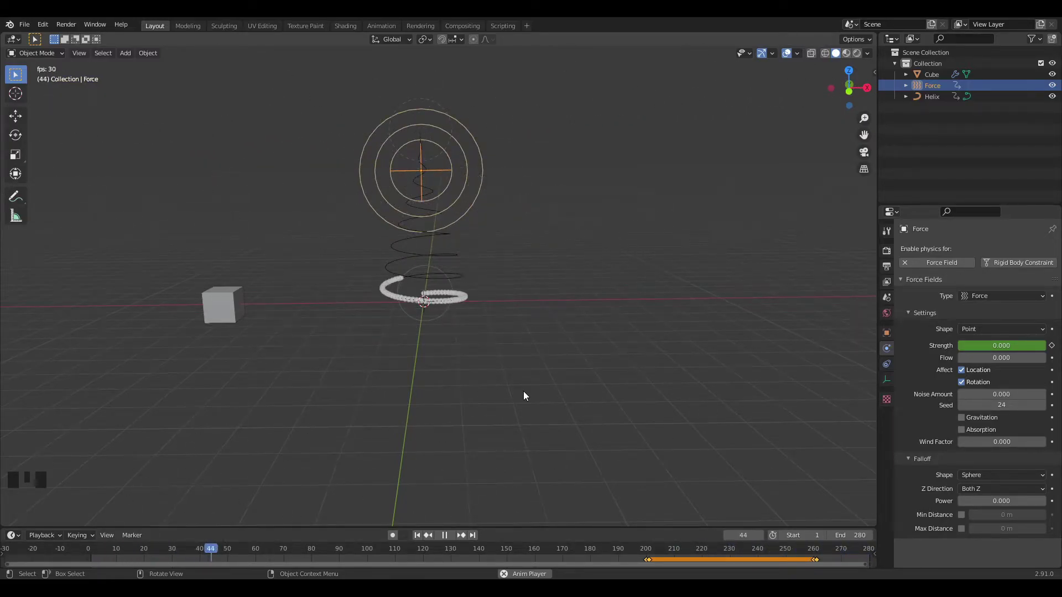
- Keyframe the force strength from 0 to 50 and play a later frame to check the swirl
{"action": "scroll", "scroll_direction": "up", "scroll_amount": 3}
{"action": "scroll", "scroll_direction": "down", "scroll_amount": 3}
{"action": "scroll", "scroll_direction": "down", "scroll_amount": 3}
{"action": "left_click_drag", "start_coordinate": [284, 268], "coordinate": [274, 332]}
{"action": "scroll", "scroll_direction": "down", "scroll_amount": 3}
{"action": "key", "text": "space"}
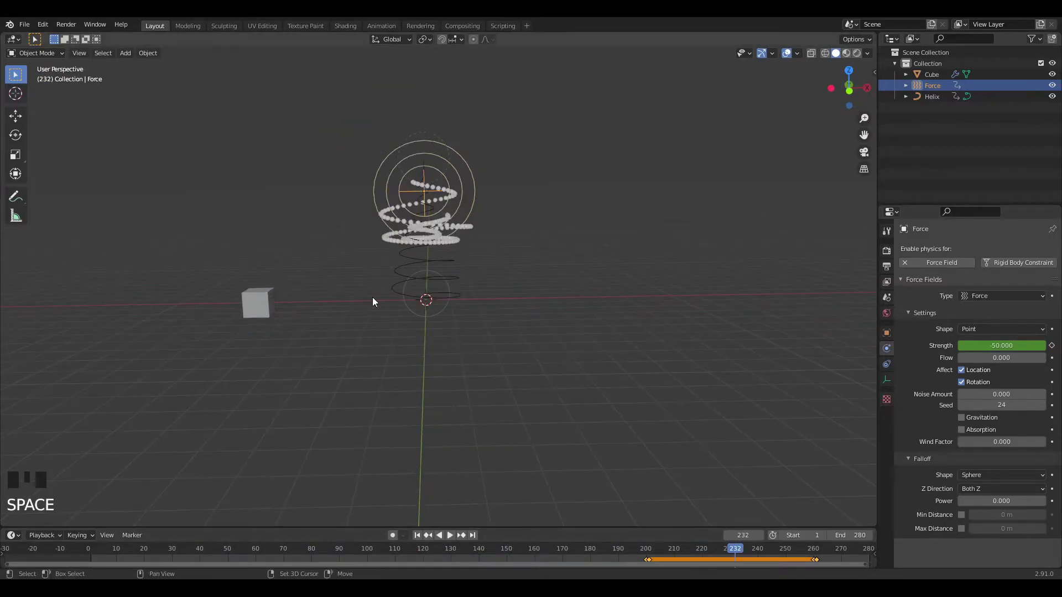
- Add an Ico Sphere with a level-3 Subdivision modifier
{"action": "key", "text": "shift+a"}
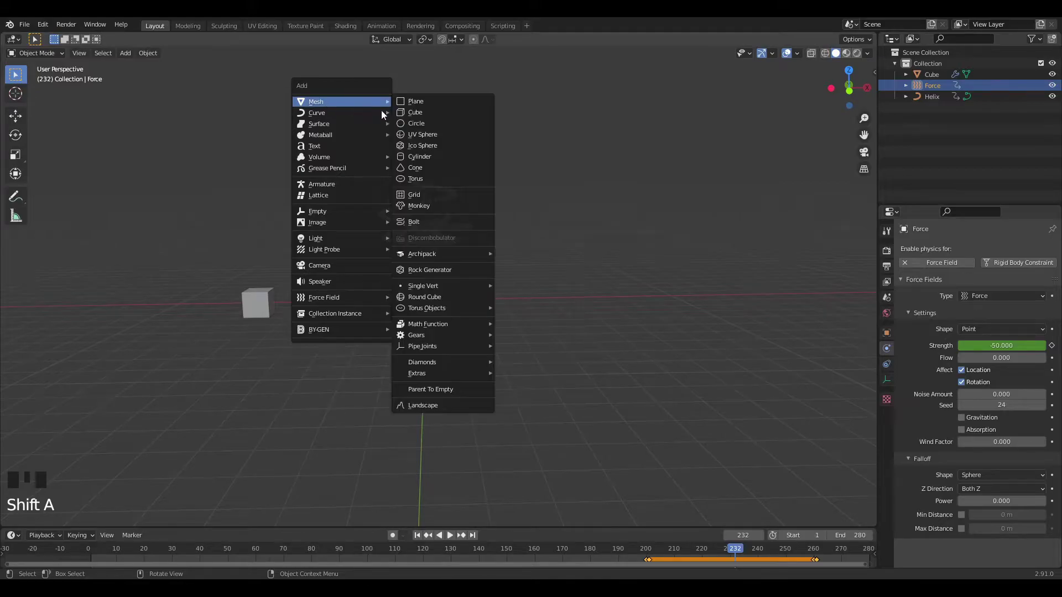
{"action": "right_click", "coordinate": [505, 302]}
{"action": "right_click", "coordinate": [505, 302]}
{"action": "key", "text": "shift+3"}
{"action": "key", "text": "ctrl+3"}
{"action": "left_click", "coordinate": [889, 361]}
- Set the icosphere as the particle render object and raise its viewport subdivision to 3
{"action": "left_click", "coordinate": [893, 346]}
{"action": "left_click_drag", "start_coordinate": [1044, 316], "coordinate": [241, 257]}
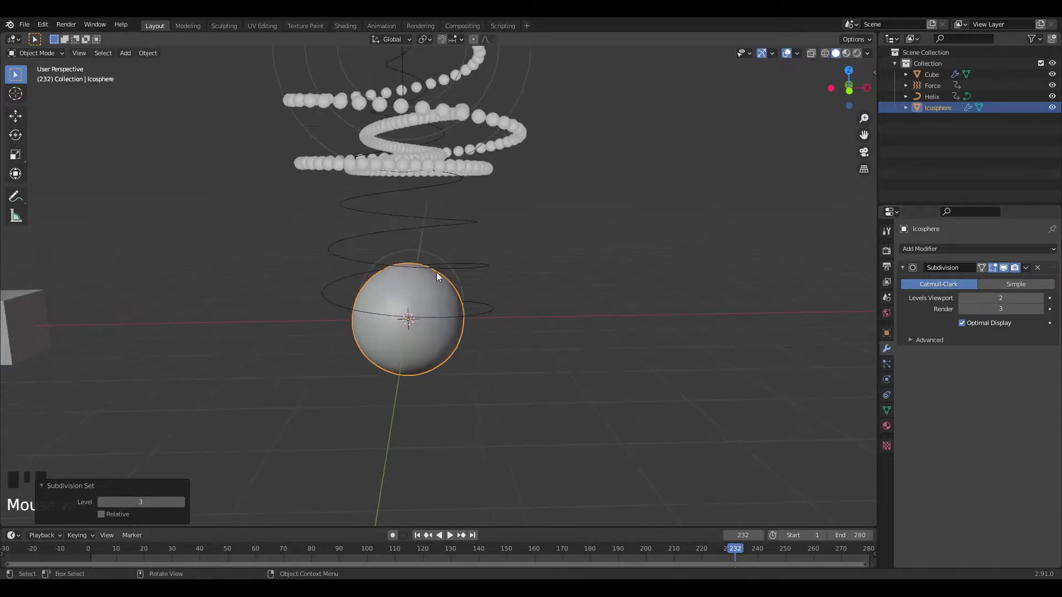
{"action": "key", "text": "g"}
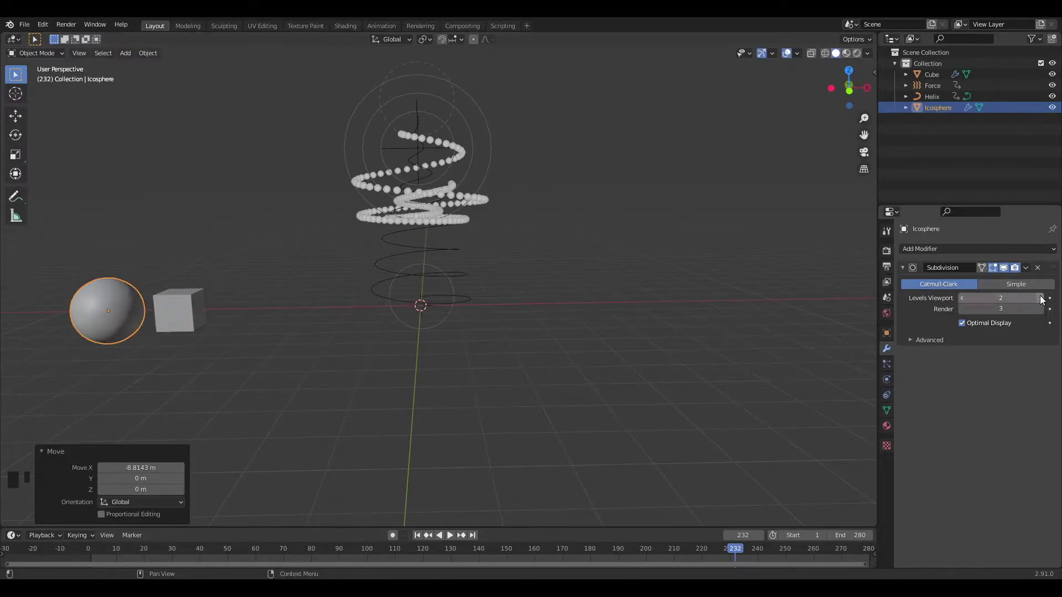
{"action": "left_click", "coordinate": [1043, 299]}
- Add a Star curve profile, leave its edit mode and open its geometry settings
{"action": "key", "text": "shift+a"}
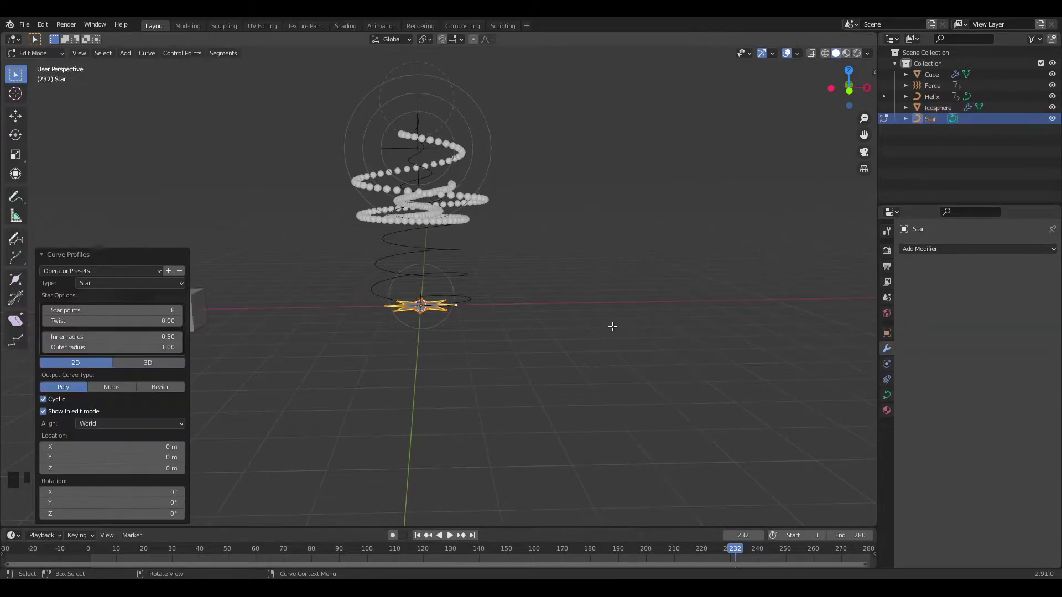
{"action": "key", "text": "Tab"}
{"action": "key", "text": "g"}
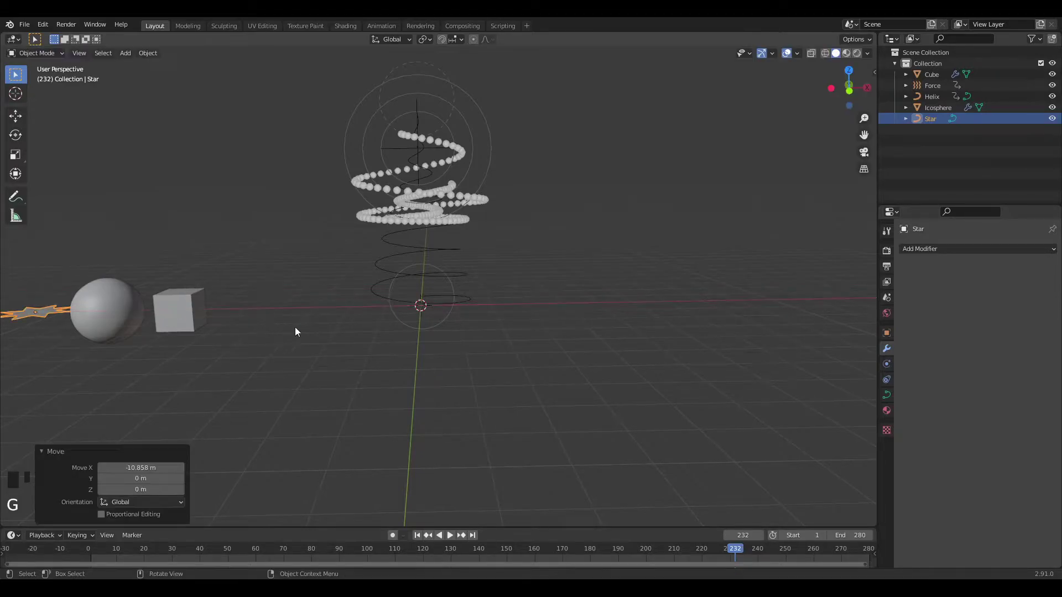
{"action": "left_click", "coordinate": [886, 400]}
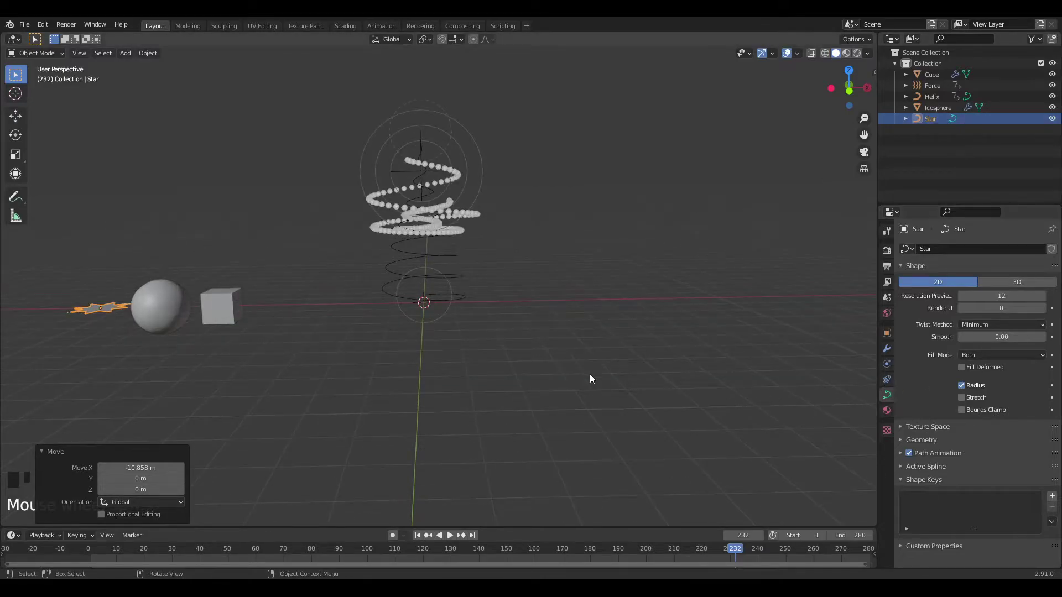
- Extrude the star to 0.13 m with a 0.03 m bevel depth and view it against the tree
{"action": "left_click_drag", "start_coordinate": [922, 445], "coordinate": [239, 309]}
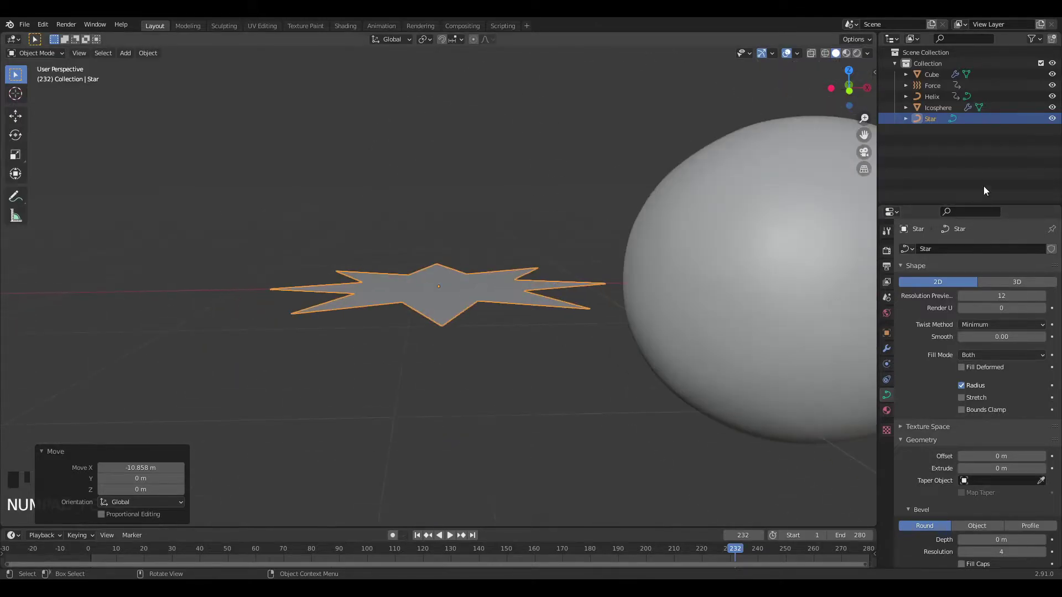
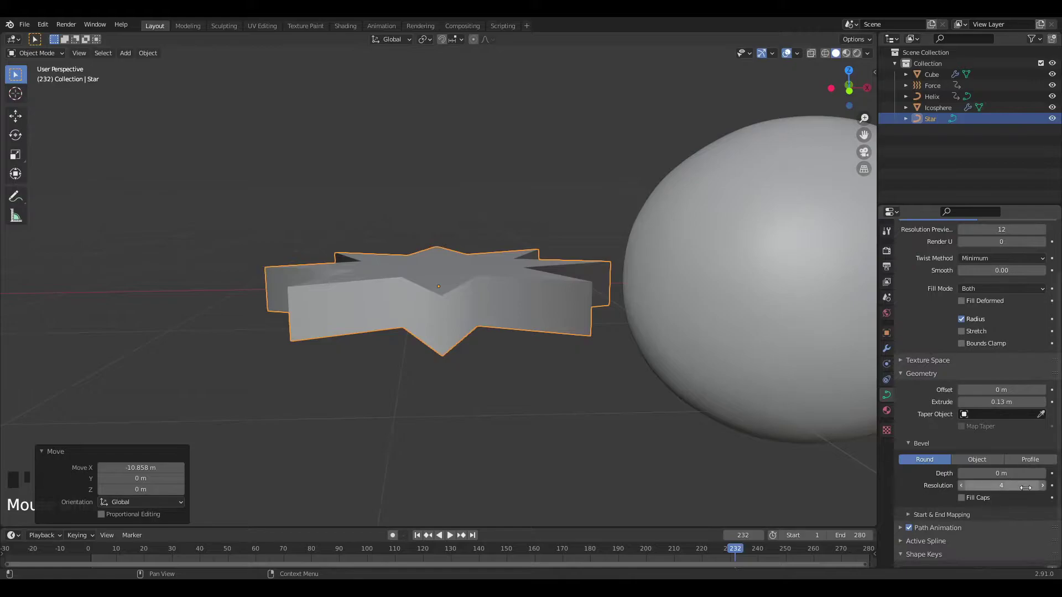
{"action": "left_click_drag", "start_coordinate": [1047, 476], "coordinate": [517, 358]}
{"action": "left_click_drag", "start_coordinate": [516, 357], "coordinate": [585, 313]}
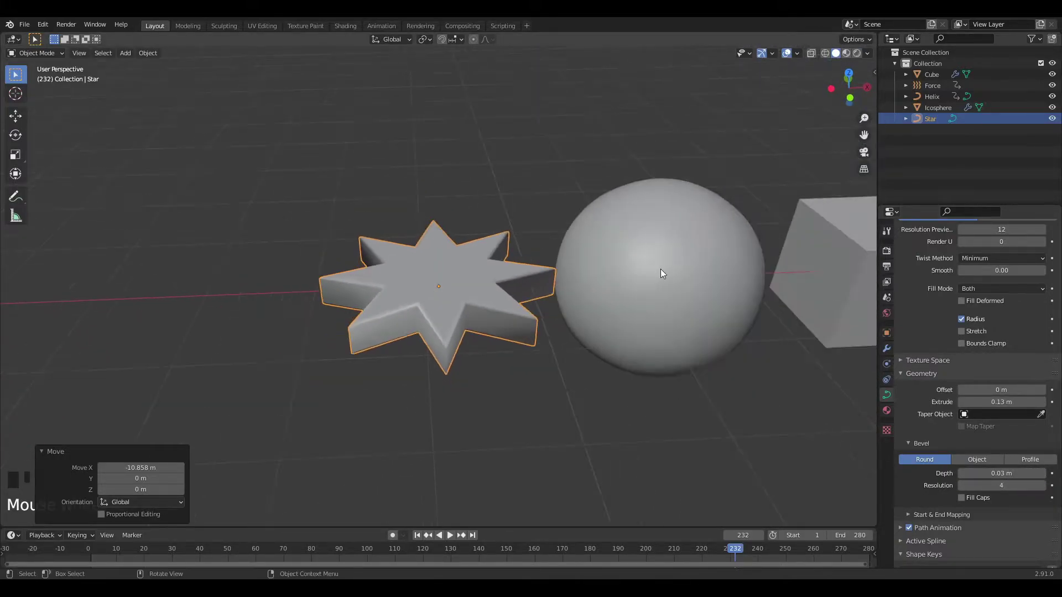
{"action": "left_click_drag", "start_coordinate": [675, 249], "coordinate": [661, 233]}
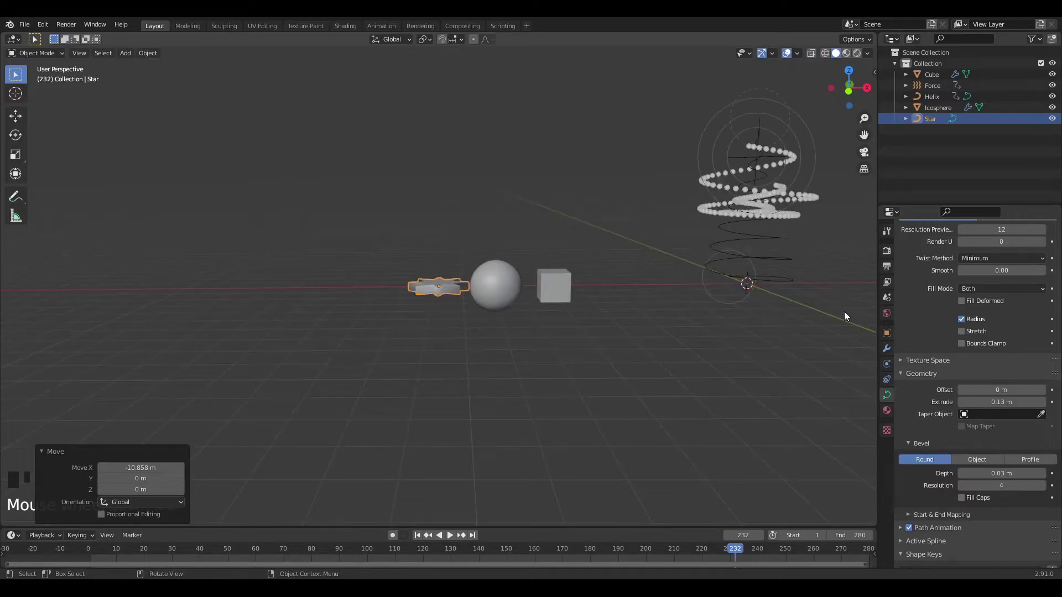
- Switch to the Shading workspace and select the cube emitter's particle settings
{"action": "left_click", "coordinate": [884, 255]}
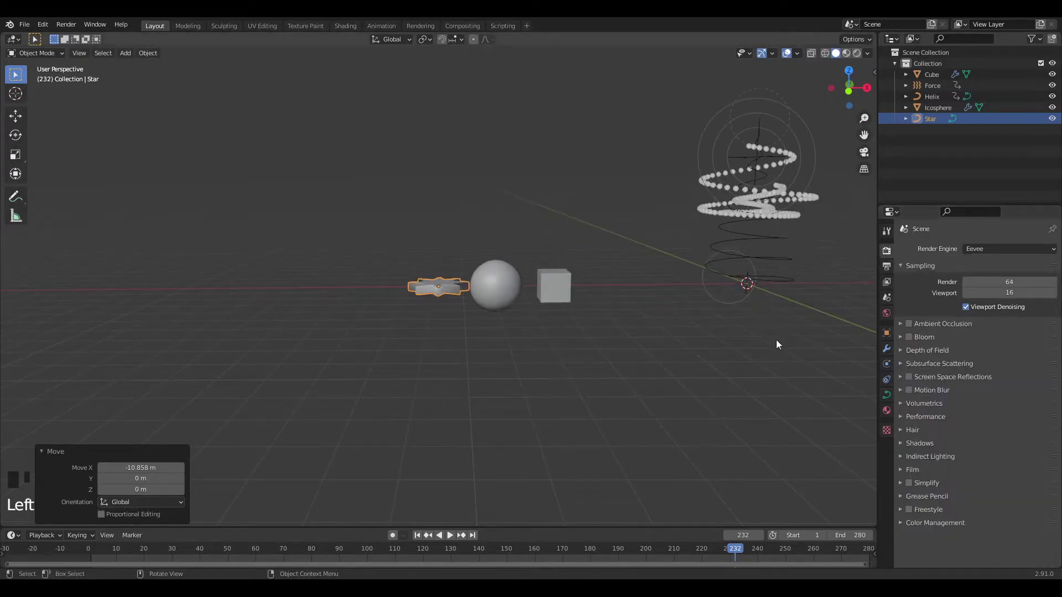
{"action": "left_click", "coordinate": [910, 331]}
{"action": "left_click", "coordinate": [917, 348]}
{"action": "left_click", "coordinate": [912, 404]}
- Frame the tree in the viewport and expand the particle Render panel showing Halo
{"action": "left_click", "coordinate": [489, 285]}
{"action": "left_click_drag", "start_coordinate": [411, 150], "coordinate": [430, 161]}
{"action": "scroll", "scroll_direction": "up", "scroll_amount": 3}
{"action": "left_click_drag", "start_coordinate": [478, 174], "coordinate": [390, 173]}
{"action": "scroll", "scroll_direction": "up", "scroll_amount": 3}
{"action": "left_click_drag", "start_coordinate": [431, 190], "coordinate": [523, 309]}
{"action": "scroll", "scroll_direction": "up", "scroll_amount": 3}
{"action": "left_click_drag", "start_coordinate": [576, 249], "coordinate": [654, 182]}
{"action": "left_click", "coordinate": [654, 182]}
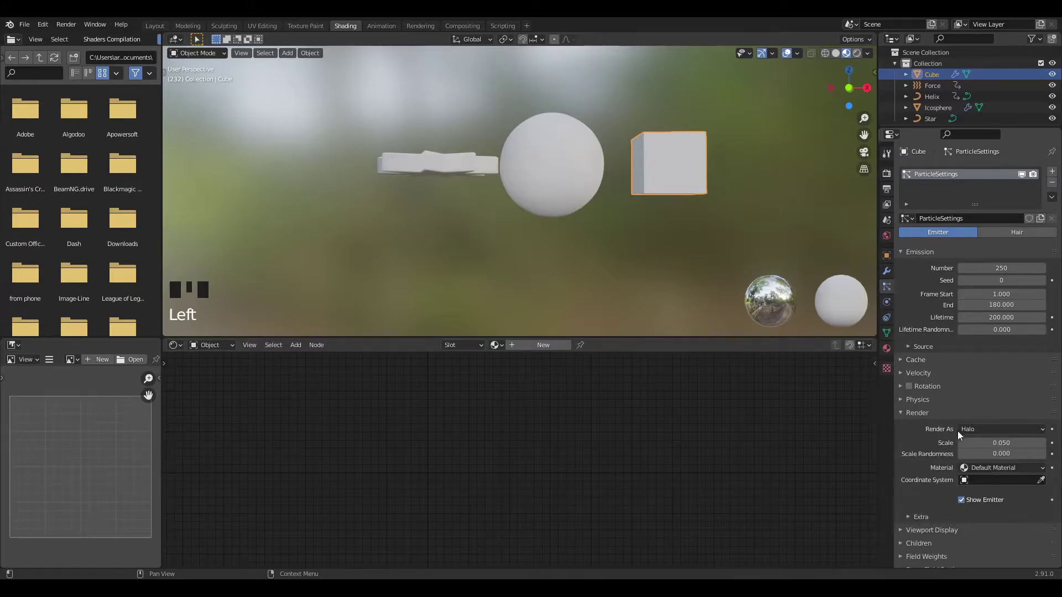
- Set the cube's particles to render as a collection and link Star and Icosphere into a new 'ornaments' collection
{"action": "scroll", "scroll_direction": "down", "scroll_amount": 3}
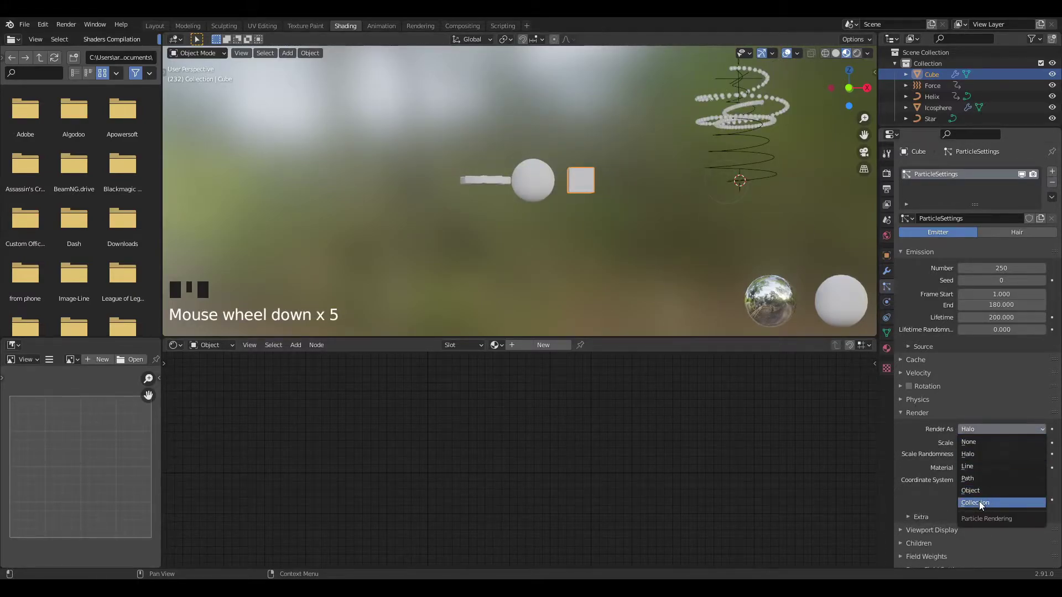
{"action": "left_click_drag", "start_coordinate": [982, 507], "coordinate": [527, 180]}
{"action": "left_click", "coordinate": [488, 187]}
{"action": "left_click_drag", "start_coordinate": [508, 193], "coordinate": [524, 190]}
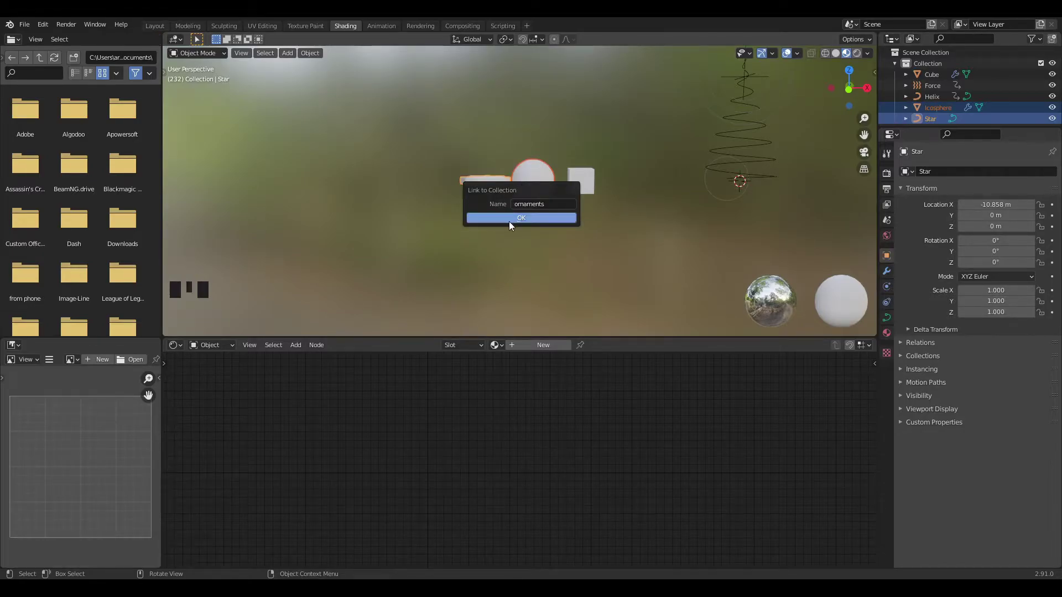
{"action": "left_click", "coordinate": [586, 178]}
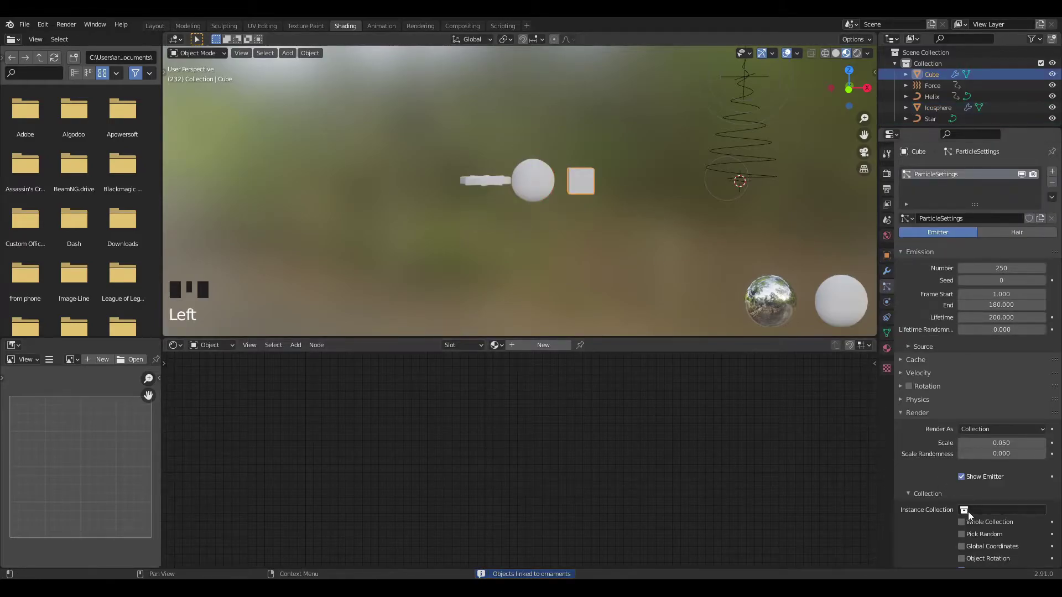
- Use 'ornaments' as the particles' instance collection
{"action": "left_click", "coordinate": [957, 411]}
{"action": "scroll", "scroll_direction": "up", "scroll_amount": 3}
{"action": "scroll", "scroll_direction": "down", "scroll_amount": 3}
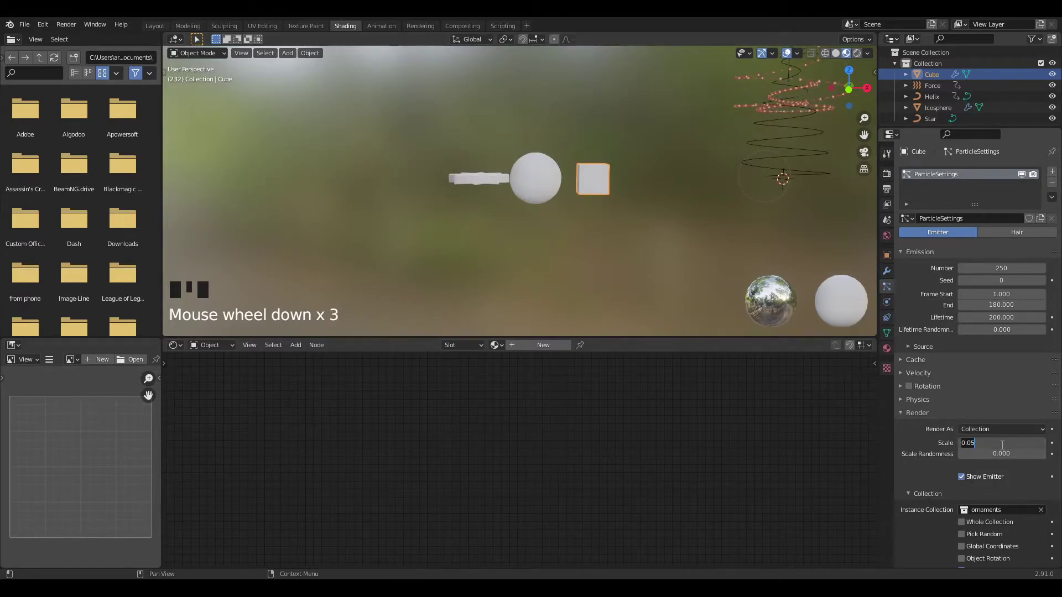
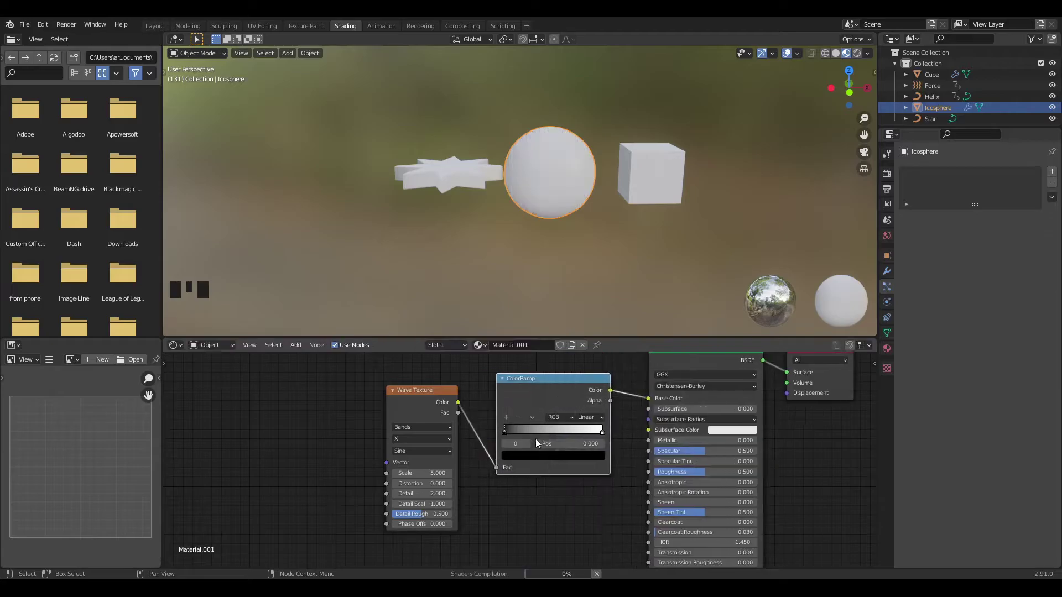
- Feed a Wave Texture through a ColorRamp into the icosphere's Base Color and sharpen the stripes
{"action": "left_click_drag", "start_coordinate": [512, 435], "coordinate": [582, 270]}
{"action": "scroll", "scroll_direction": "down", "scroll_amount": 3}
{"action": "middle_click", "coordinate": [633, 218]}
{"action": "scroll", "scroll_direction": "up", "scroll_amount": 3}
{"action": "left_click_drag", "start_coordinate": [529, 218], "coordinate": [493, 422]}
{"action": "left_click_drag", "start_coordinate": [493, 422], "coordinate": [466, 455]}
{"action": "key", "text": "ctrl+t"}
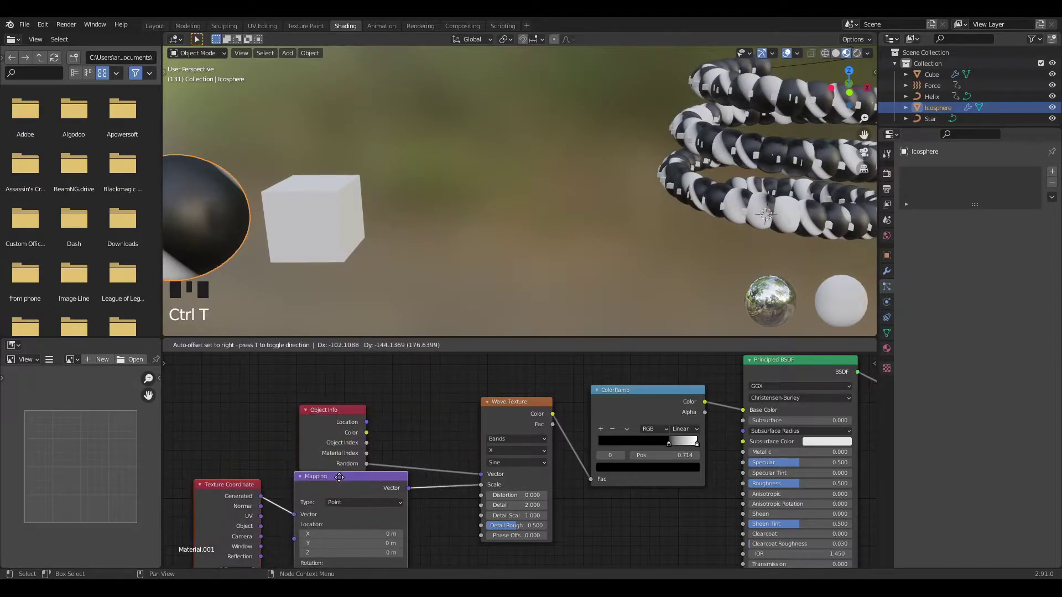
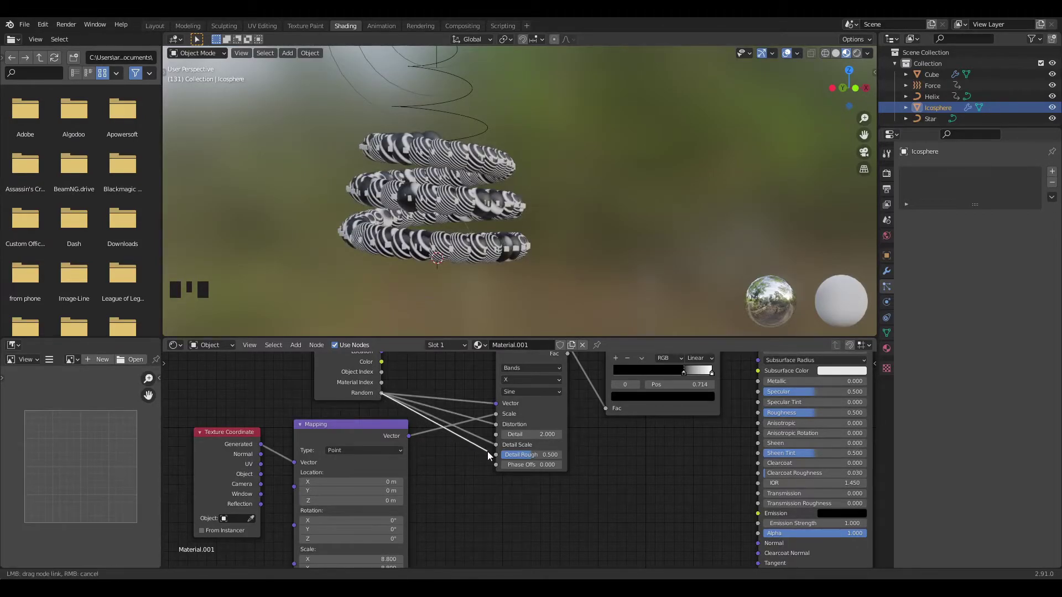
- Adjust the wave texture's detail roughness and band pattern
{"action": "left_click", "coordinate": [462, 419]}
{"action": "left_click_drag", "start_coordinate": [387, 397], "coordinate": [495, 441]}
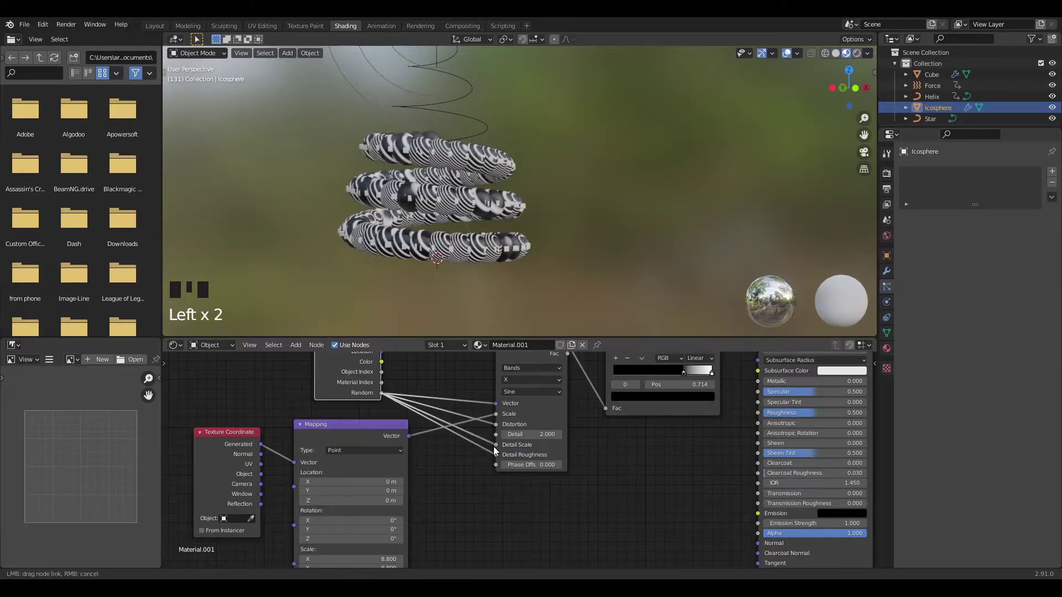
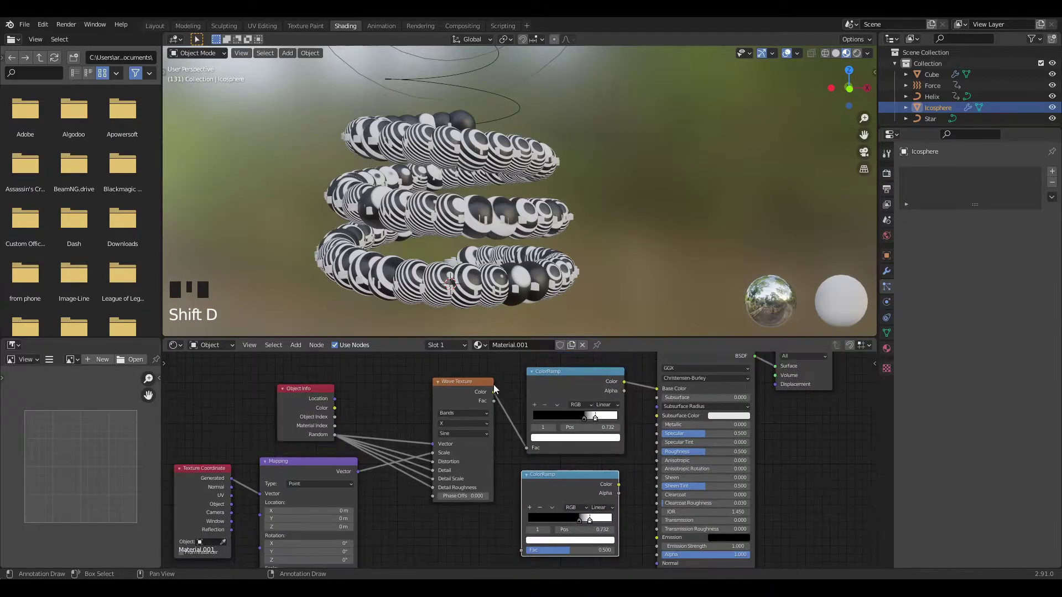
- Duplicate the ColorRamp and drive the ornaments' Roughness from it
{"action": "left_click", "coordinate": [522, 548]}
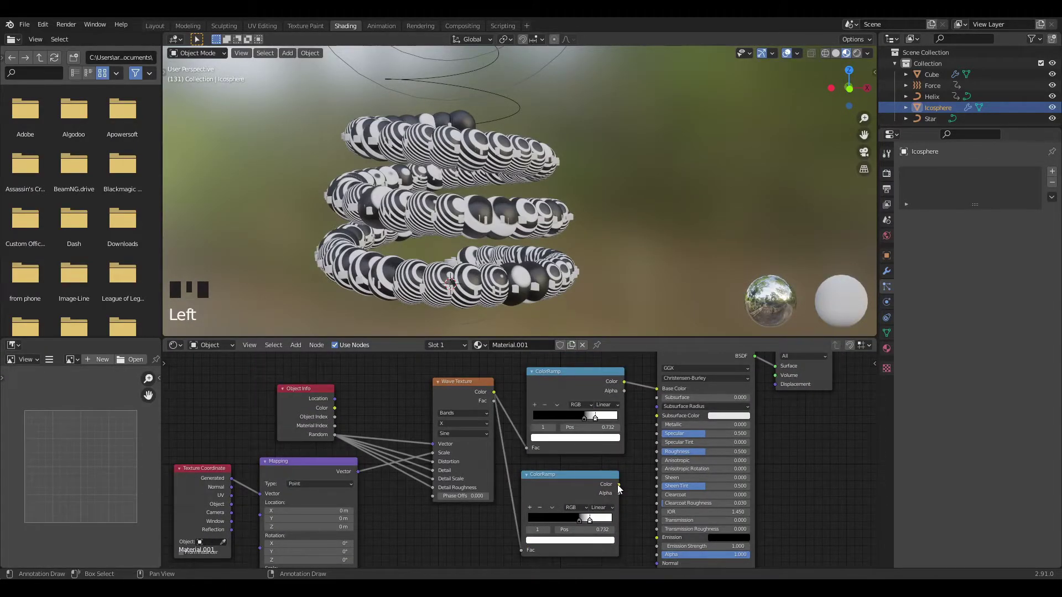
{"action": "left_click", "coordinate": [602, 480]}
{"action": "scroll", "scroll_direction": "up", "scroll_amount": 3}
{"action": "middle_click", "coordinate": [446, 242]}
{"action": "scroll", "scroll_direction": "up", "scroll_amount": 3}
{"action": "scroll", "scroll_direction": "down", "scroll_amount": 3}
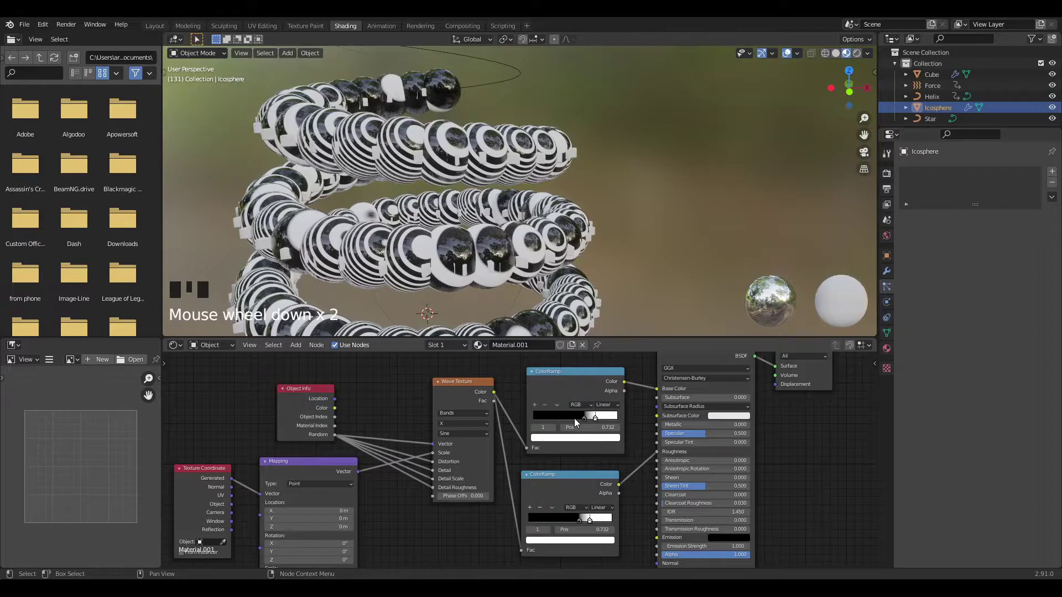
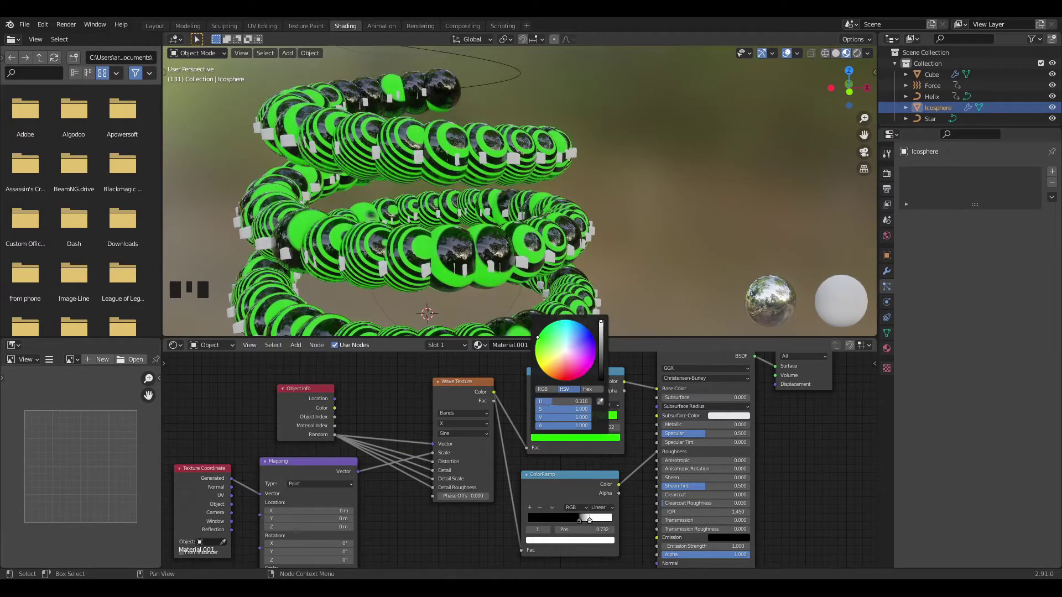
- Set the ramp's stripe colors to green and red
{"action": "left_click", "coordinate": [586, 424]}
{"action": "left_click_drag", "start_coordinate": [588, 419], "coordinate": [576, 346]}
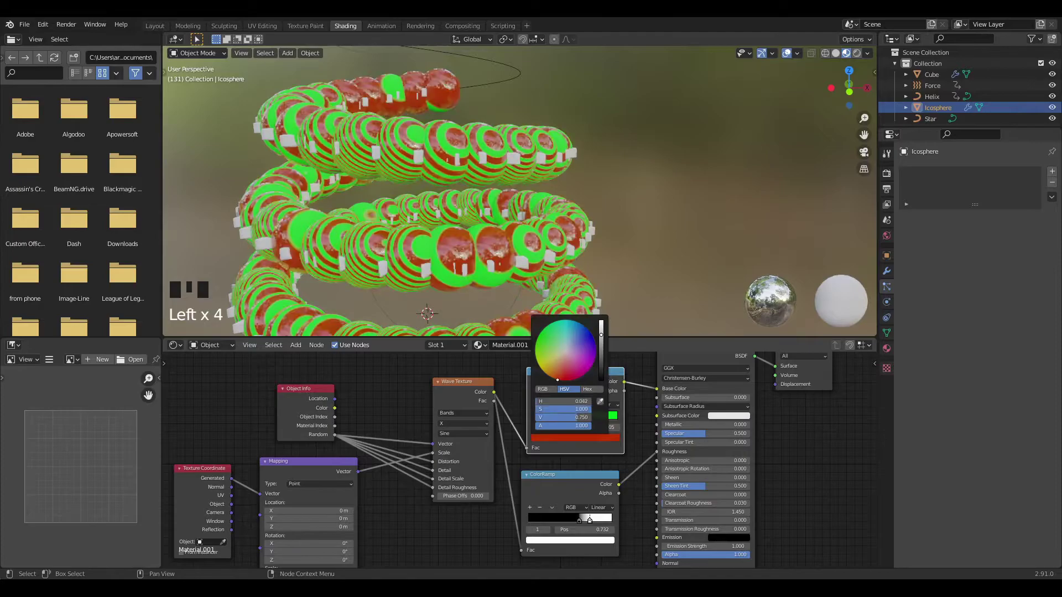
{"action": "left_click_drag", "start_coordinate": [307, 208], "coordinate": [292, 205]}
{"action": "scroll", "scroll_direction": "down", "scroll_amount": 3}
- Back in Layout, enable Ambient Occlusion and Bloom in the render settings
{"action": "left_click_drag", "start_coordinate": [330, 203], "coordinate": [167, 30]}
{"action": "left_click", "coordinate": [167, 30]}
{"action": "scroll", "scroll_direction": "up", "scroll_amount": 3}
{"action": "left_click_drag", "start_coordinate": [655, 293], "coordinate": [643, 313]}
{"action": "scroll", "scroll_direction": "down", "scroll_amount": 3}
{"action": "left_click_drag", "start_coordinate": [225, 306], "coordinate": [439, 283]}
{"action": "scroll", "scroll_direction": "up", "scroll_amount": 3}
{"action": "middle_click", "coordinate": [440, 289]}
{"action": "scroll", "scroll_direction": "up", "scroll_amount": 3}
{"action": "left_click_drag", "start_coordinate": [548, 308], "coordinate": [584, 346]}
- Enable Screen Space Reflections and review the cube's particle settings
{"action": "left_click", "coordinate": [584, 346]}
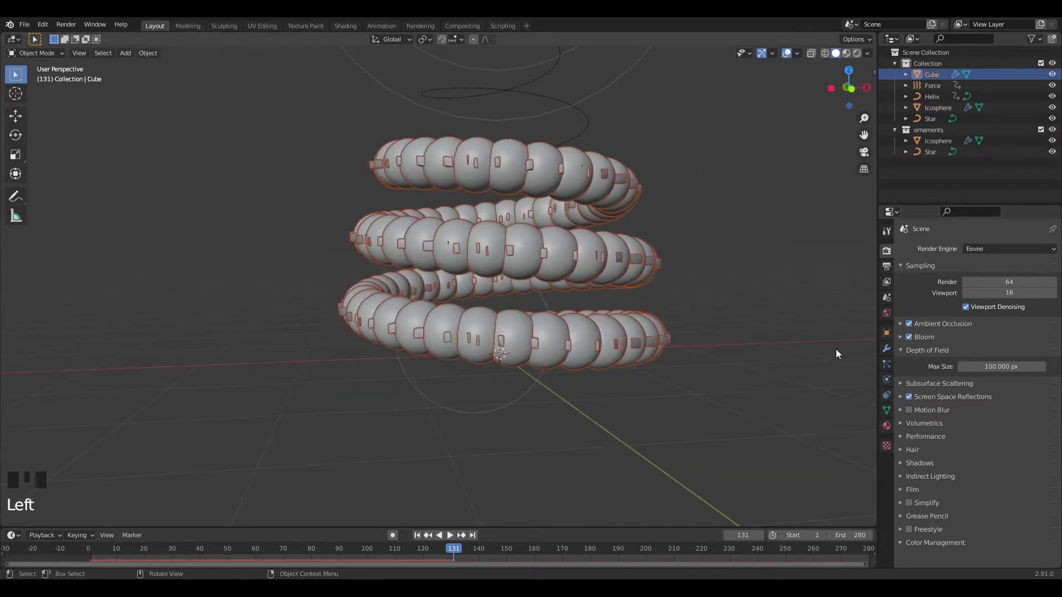
{"action": "scroll", "scroll_direction": "down", "scroll_amount": 3}
{"action": "scroll", "scroll_direction": "down", "scroll_amount": 3}
{"action": "left_click", "coordinate": [479, 192]}
{"action": "left_click", "coordinate": [125, 353]}
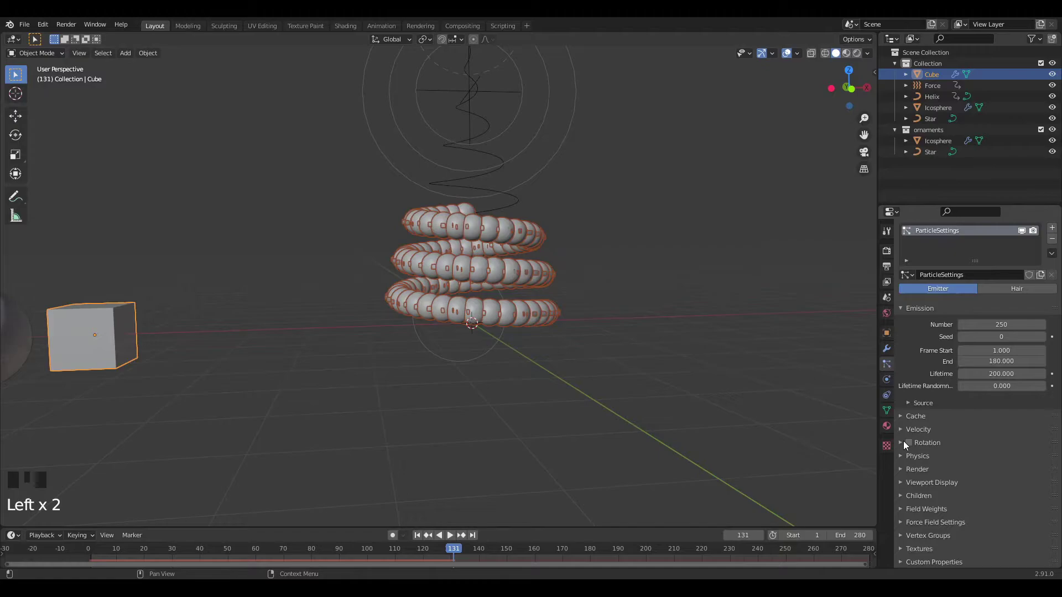
{"action": "left_click_drag", "start_coordinate": [914, 451], "coordinate": [370, 347]}
{"action": "scroll", "scroll_direction": "up", "scroll_amount": 3}
{"action": "left_click_drag", "start_coordinate": [378, 344], "coordinate": [393, 338]}
{"action": "scroll", "scroll_direction": "up", "scroll_amount": 3}
- Play the particle animation and orbit around to inspect the tree
{"action": "left_click_drag", "start_coordinate": [502, 355], "coordinate": [949, 491]}
{"action": "left_click_drag", "start_coordinate": [950, 490], "coordinate": [686, 416]}
{"action": "left_click_drag", "start_coordinate": [686, 416], "coordinate": [961, 419]}
{"action": "left_click_drag", "start_coordinate": [961, 419], "coordinate": [963, 414]}
{"action": "left_click_drag", "start_coordinate": [419, 537], "coordinate": [451, 473]}
{"action": "key", "text": "space"}
{"action": "left_click_drag", "start_coordinate": [496, 440], "coordinate": [536, 392]}
{"action": "key", "text": "space"}
- Scale the Helix in X/Y to about 4.8 to widen the tree's base
{"action": "left_click", "coordinate": [552, 311]}
{"action": "scroll", "scroll_direction": "down", "scroll_amount": 3}
{"action": "left_click", "coordinate": [517, 199]}
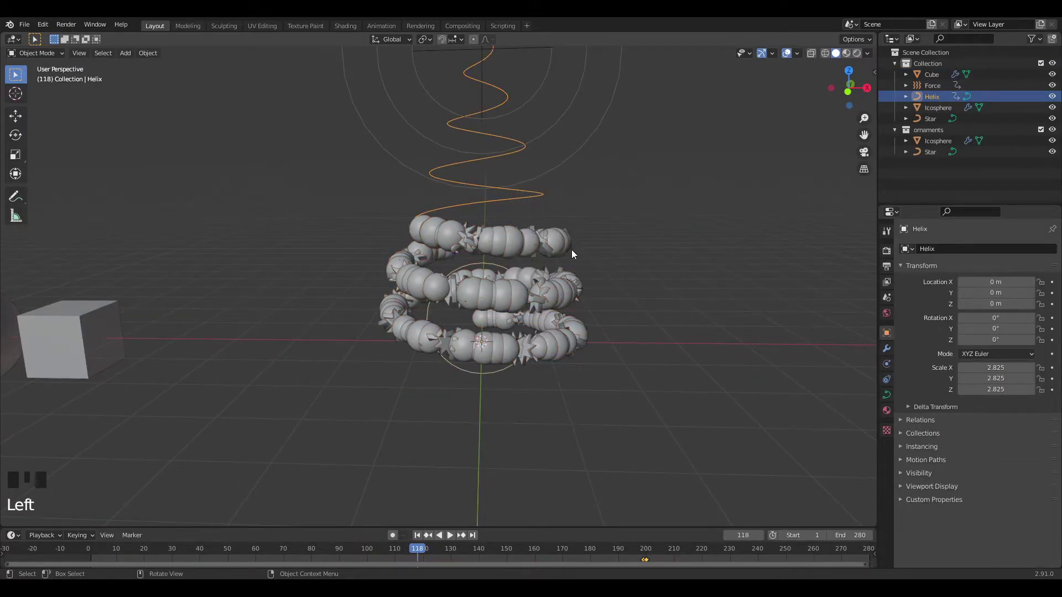
{"action": "key", "text": "s"}
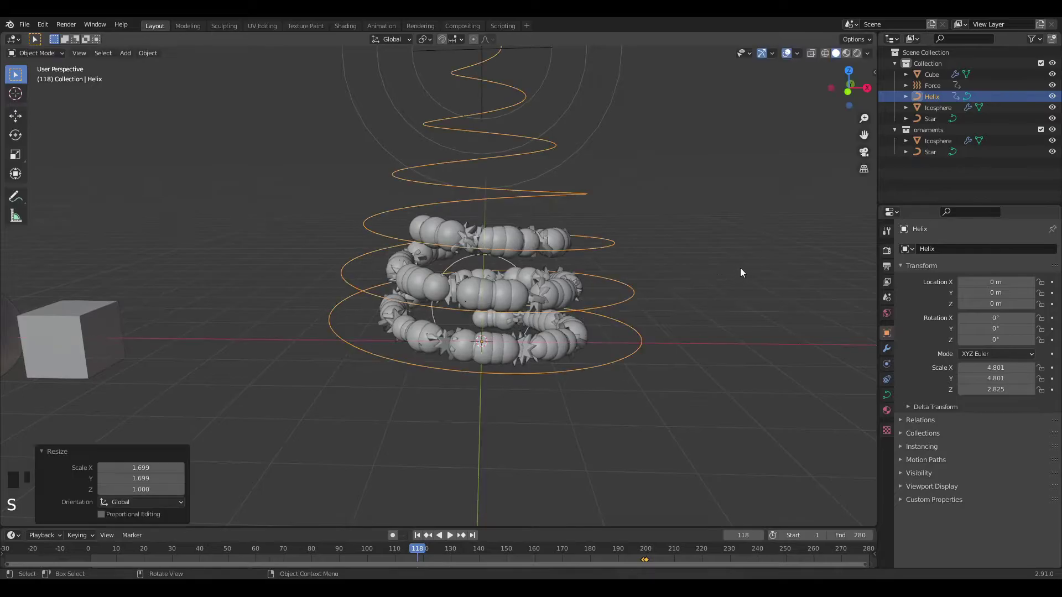
{"action": "left_click", "coordinate": [426, 535]}
{"action": "key", "text": "space"}
{"action": "left_click_drag", "start_coordinate": [503, 427], "coordinate": [497, 413]}
{"action": "scroll", "scroll_direction": "up", "scroll_amount": 3}
{"action": "key", "text": "space"}
{"action": "left_click_drag", "start_coordinate": [525, 412], "coordinate": [507, 414]}
{"action": "scroll", "scroll_direction": "down", "scroll_amount": 3}
- In the Shading workspace, create a new material for the Star
{"action": "left_click", "coordinate": [341, 31]}
{"action": "scroll", "scroll_direction": "down", "scroll_amount": 3}
{"action": "left_click_drag", "start_coordinate": [376, 234], "coordinate": [354, 224]}
{"action": "scroll", "scroll_direction": "up", "scroll_amount": 3}
{"action": "left_click_drag", "start_coordinate": [344, 238], "coordinate": [364, 220]}
{"action": "left_click", "coordinate": [365, 220]}
{"action": "left_click", "coordinate": [540, 346]}
{"action": "scroll", "scroll_direction": "up", "scroll_amount": 3}
{"action": "left_click_drag", "start_coordinate": [653, 226], "coordinate": [584, 263]}
{"action": "scroll", "scroll_direction": "down", "scroll_amount": 3}
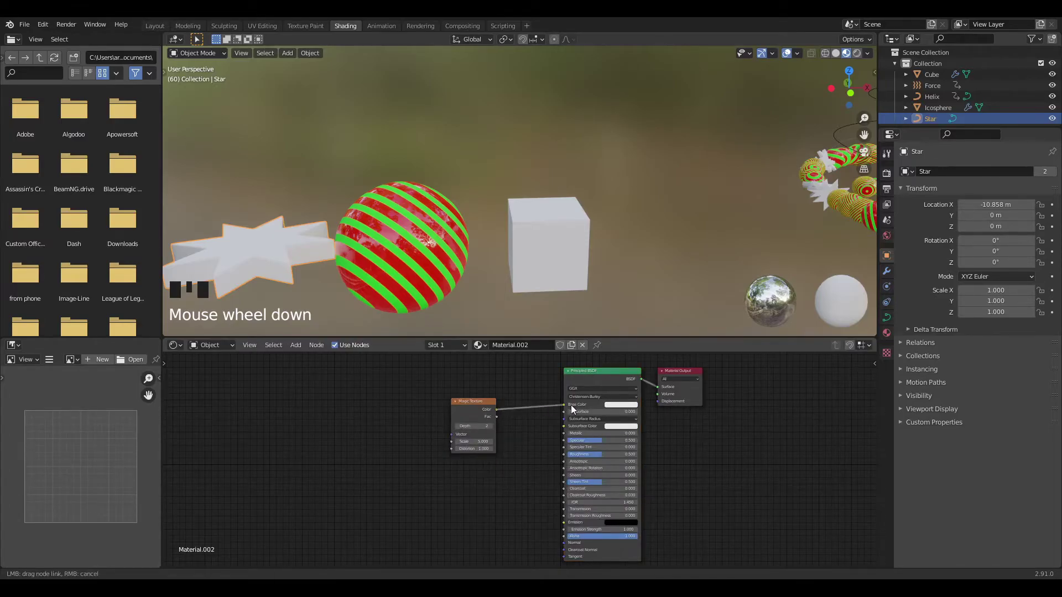
- Wire a Wave Texture through a constant ColorRamp into the star's Base Color for hard-edged stripes
{"action": "left_click", "coordinate": [527, 442]}
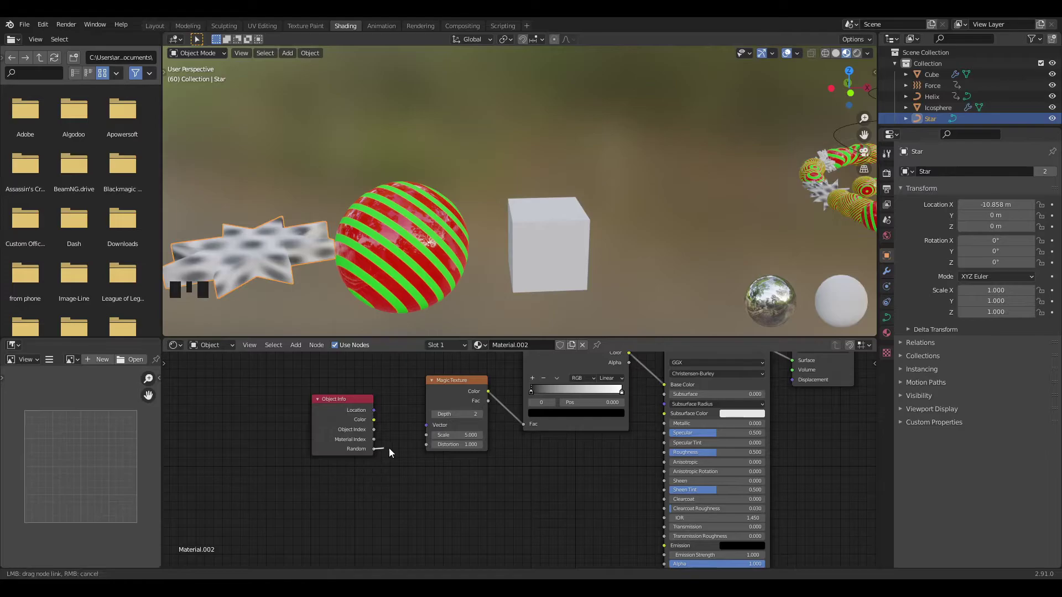
{"action": "left_click", "coordinate": [388, 462]}
{"action": "left_click_drag", "start_coordinate": [349, 407], "coordinate": [723, 280]}
{"action": "scroll", "scroll_direction": "down", "scroll_amount": 3}
{"action": "left_click_drag", "start_coordinate": [760, 233], "coordinate": [473, 214]}
{"action": "scroll", "scroll_direction": "up", "scroll_amount": 3}
{"action": "left_click_drag", "start_coordinate": [534, 177], "coordinate": [372, 227]}
{"action": "scroll", "scroll_direction": "up", "scroll_amount": 3}
{"action": "left_click_drag", "start_coordinate": [377, 232], "coordinate": [524, 362]}
{"action": "left_click", "coordinate": [525, 362]}
- Shift the ramp's stripe split and make the star's stripes green
{"action": "key", "text": "shift+d"}
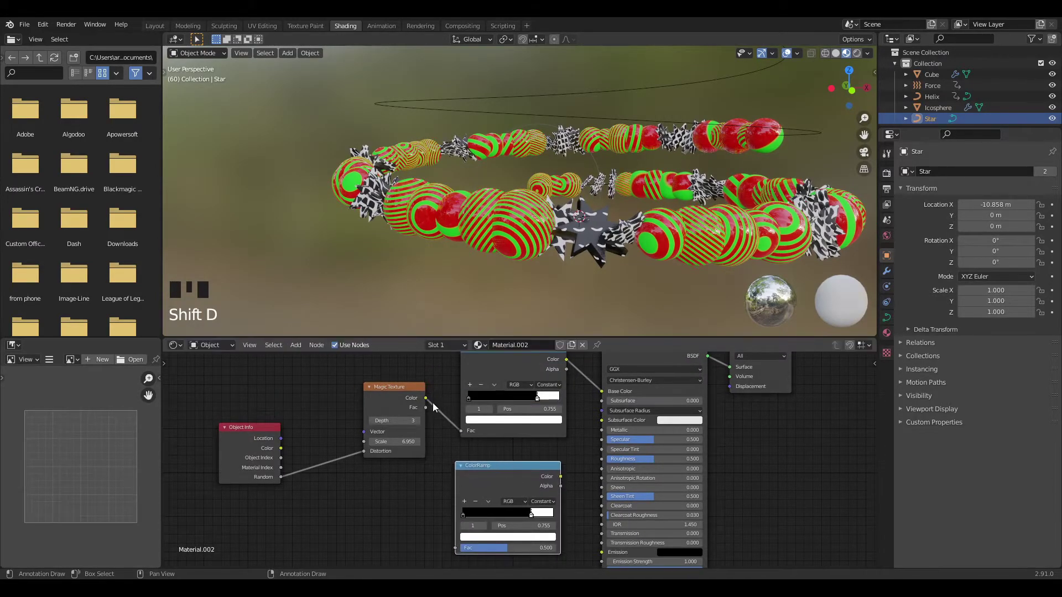
{"action": "left_click_drag", "start_coordinate": [428, 403], "coordinate": [567, 479]}
{"action": "left_click", "coordinate": [542, 485]}
{"action": "scroll", "scroll_direction": "up", "scroll_amount": 3}
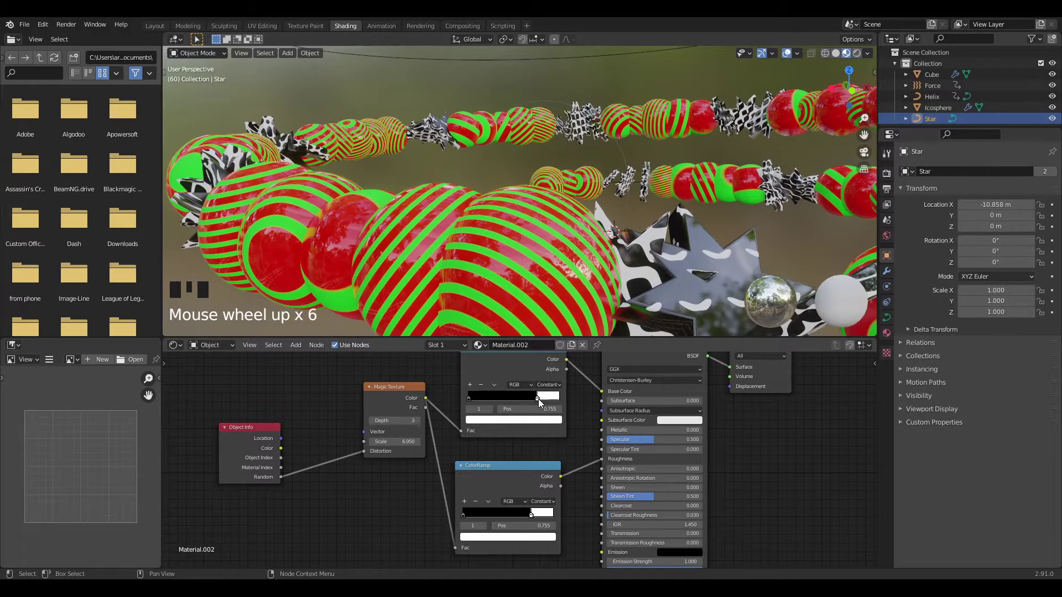
{"action": "left_click_drag", "start_coordinate": [542, 407], "coordinate": [463, 432]}
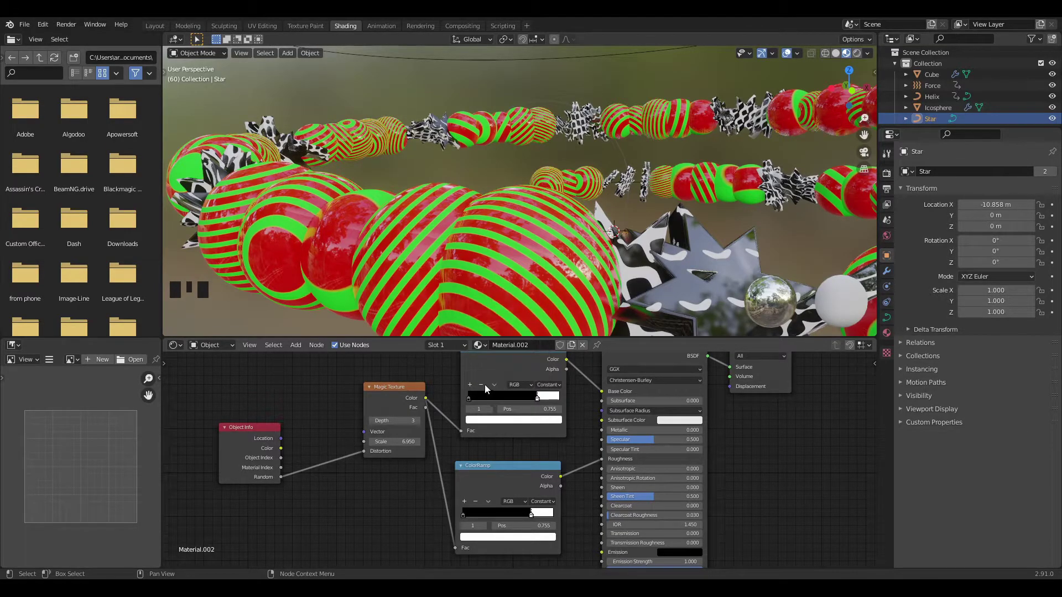
{"action": "left_click_drag", "start_coordinate": [470, 402], "coordinate": [492, 343]}
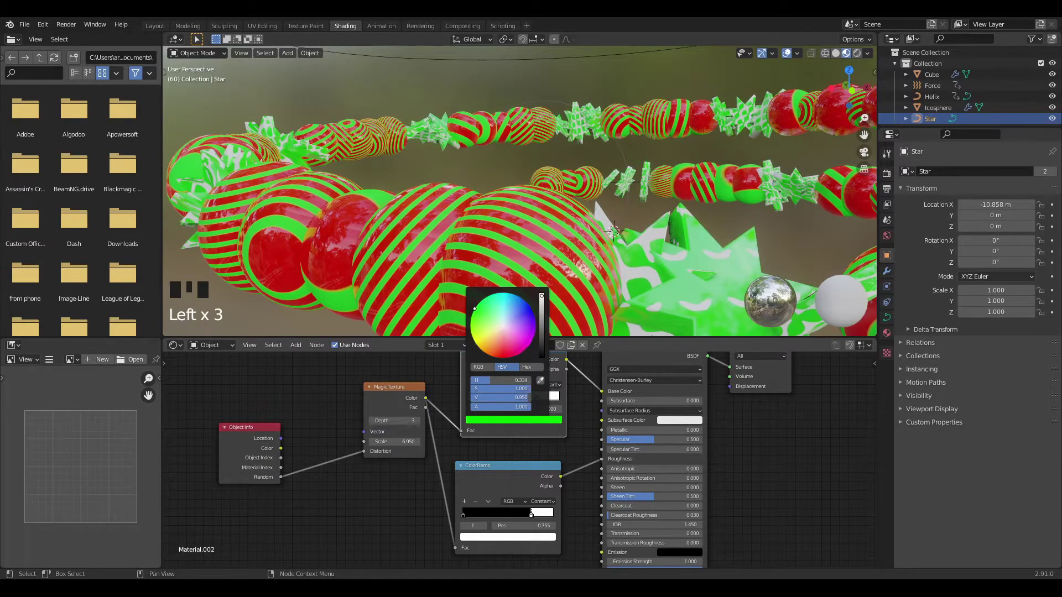
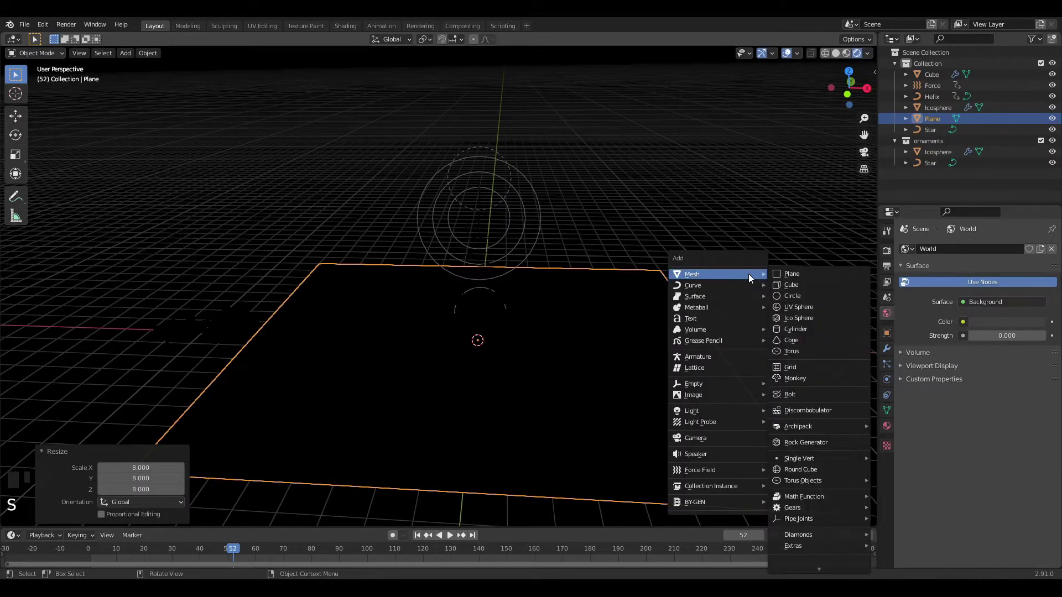
- Add an Area light with contact shadows and 800 W power
{"action": "key", "text": "shift+a"}
{"action": "left_click", "coordinate": [925, 380]}
{"action": "left_click", "coordinate": [922, 382]}
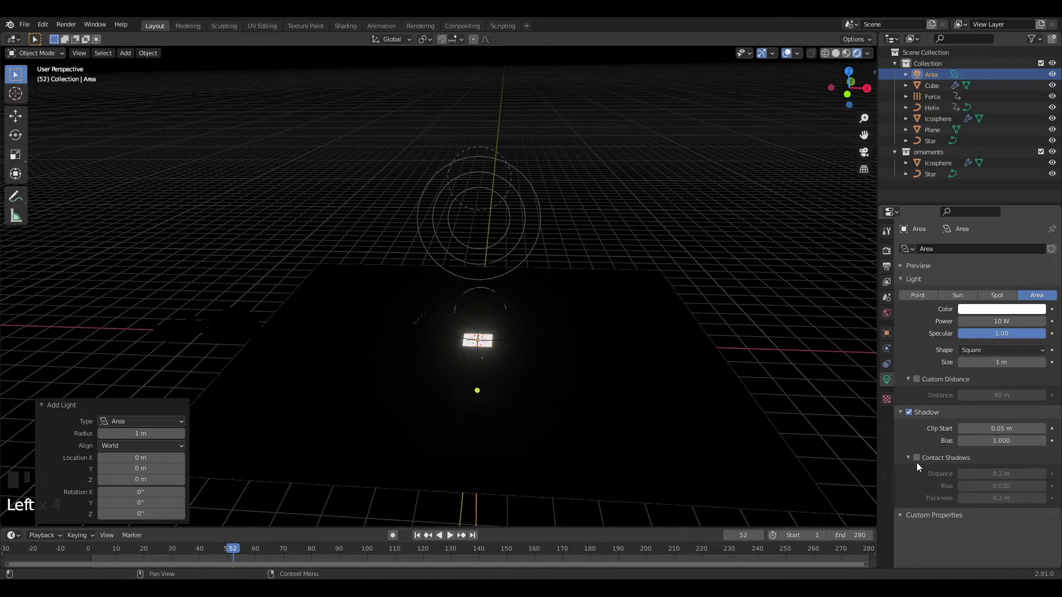
{"action": "left_click", "coordinate": [924, 459]}
{"action": "key", "text": "g"}
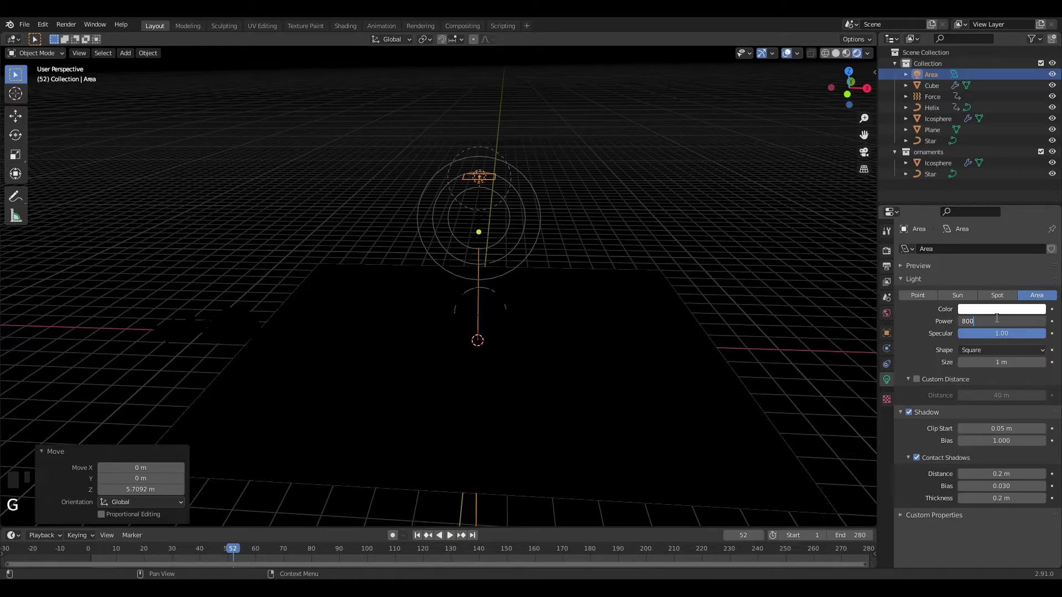
{"action": "key", "text": "0"}
- Make the light disk-shaped and rotate it toward the tree
{"action": "left_click_drag", "start_coordinate": [703, 280], "coordinate": [692, 288]}
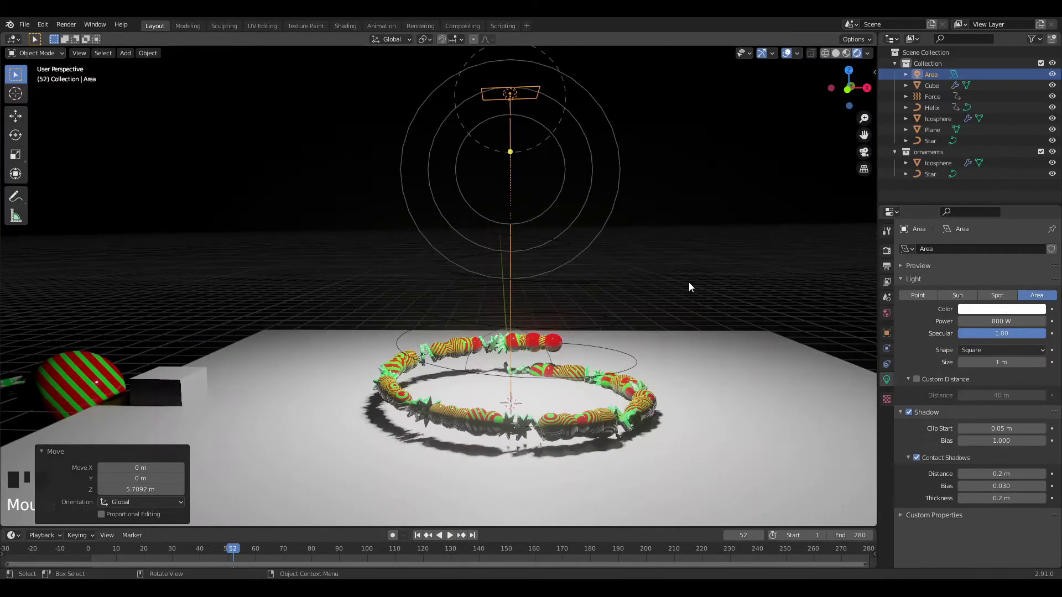
{"action": "middle_click", "coordinate": [696, 286]}
{"action": "key", "text": "space"}
{"action": "left_click_drag", "start_coordinate": [551, 549], "coordinate": [570, 276]}
{"action": "middle_click", "coordinate": [571, 276]}
{"action": "scroll", "scroll_direction": "down", "scroll_amount": 3}
{"action": "left_click_drag", "start_coordinate": [585, 279], "coordinate": [504, 253]}
{"action": "key", "text": "s"}
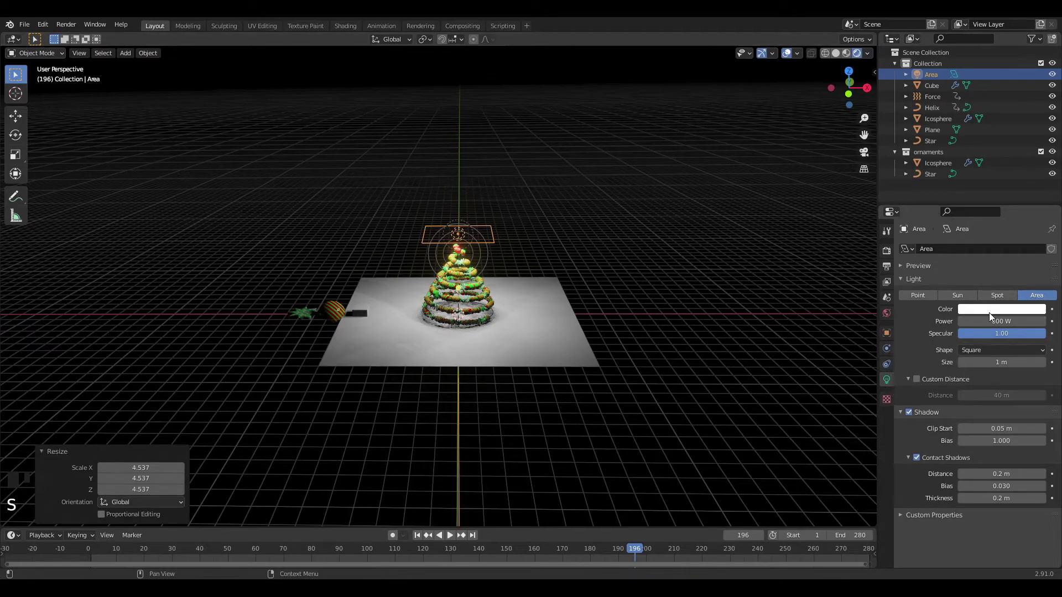
{"action": "left_click_drag", "start_coordinate": [983, 389], "coordinate": [695, 305]}
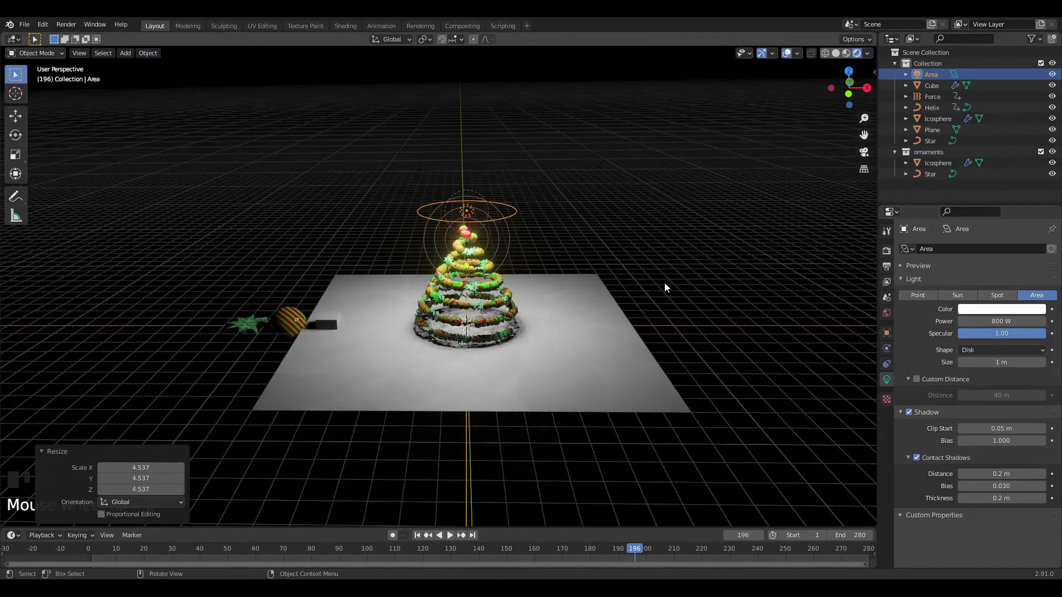
{"action": "key", "text": "g"}
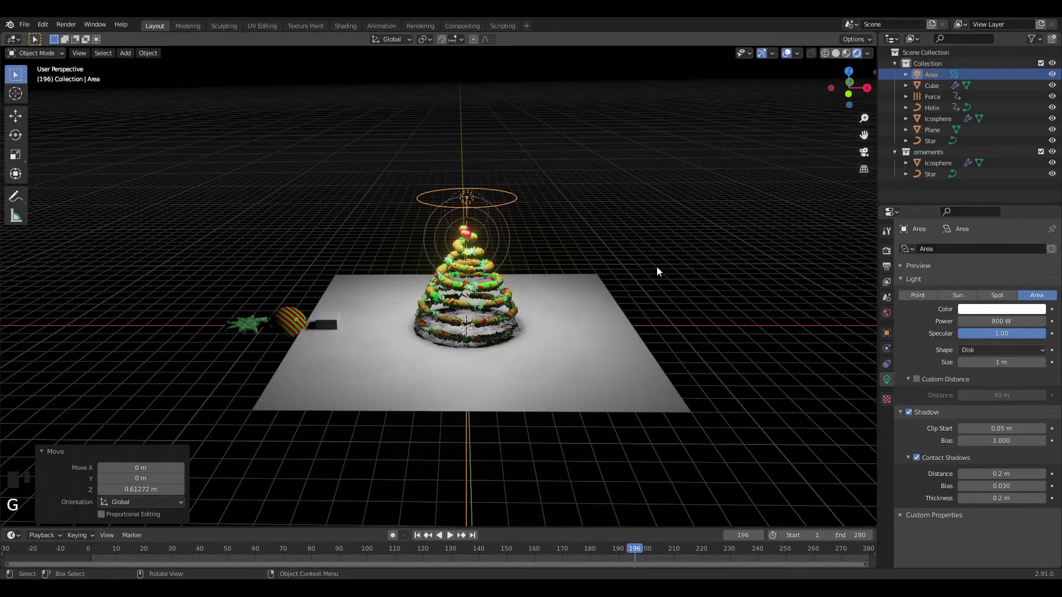
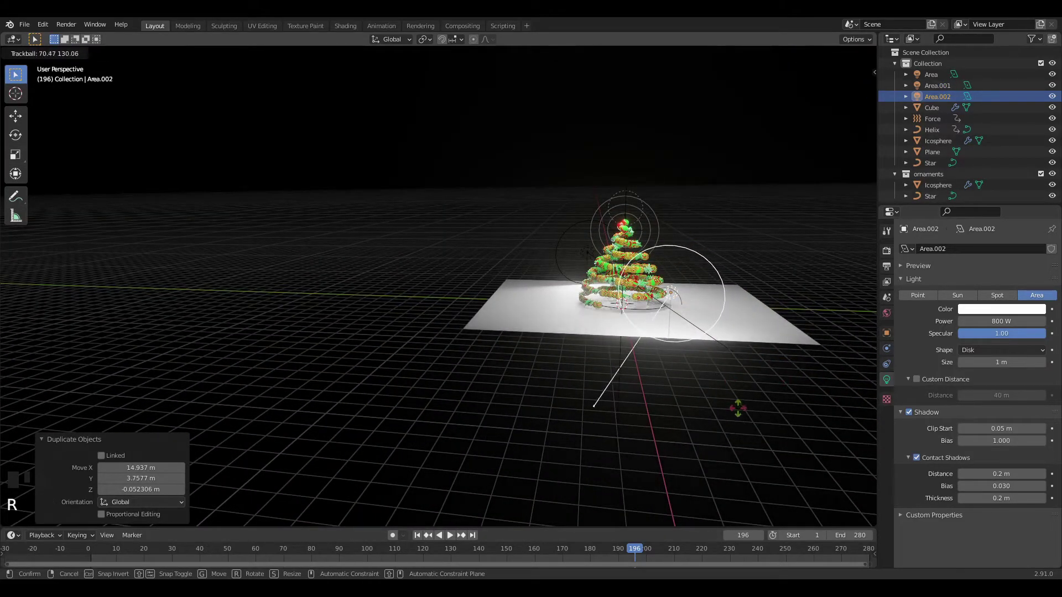
{"action": "key", "text": "g"}
- Duplicate the light twice around the tree, then add a Cylinder
{"action": "left_click_drag", "start_coordinate": [687, 372], "coordinate": [482, 379]}
{"action": "left_click", "coordinate": [483, 380]}
{"action": "left_click_drag", "start_coordinate": [562, 331], "coordinate": [587, 324]}
{"action": "scroll", "scroll_direction": "up", "scroll_amount": 3}
{"action": "scroll", "scroll_direction": "up", "scroll_amount": 3}
{"action": "left_click_drag", "start_coordinate": [750, 356], "coordinate": [155, 557]}
{"action": "left_click_drag", "start_coordinate": [155, 557], "coordinate": [583, 332]}
{"action": "key", "text": "z"}
{"action": "left_click_drag", "start_coordinate": [590, 323], "coordinate": [627, 211]}
{"action": "key", "text": "g"}
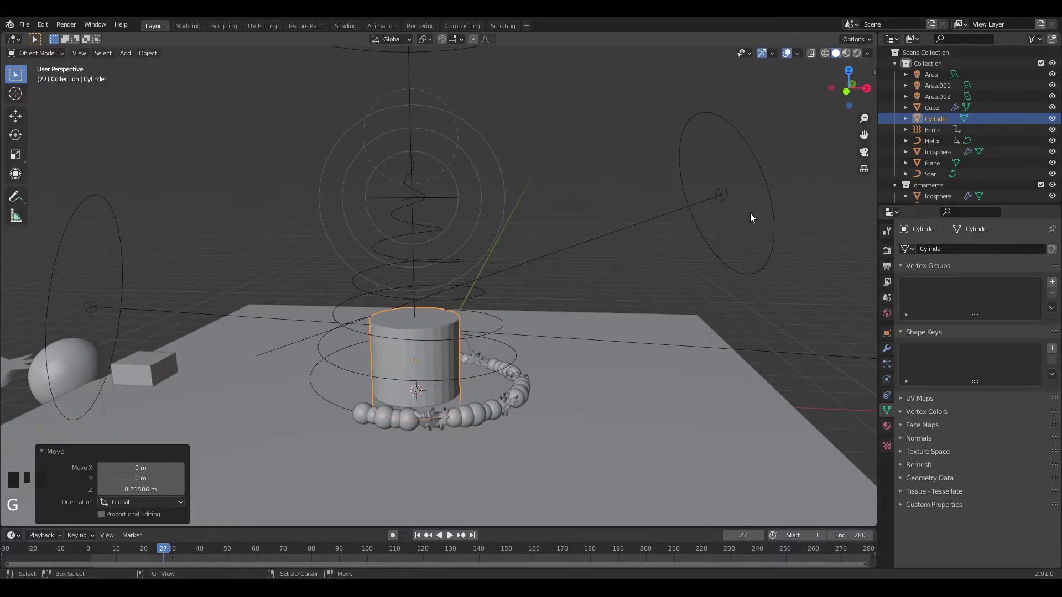
- Scale and raise the cylinder, then collapse its top vertices to a point to form a cone trunk
{"action": "key", "text": "s"}
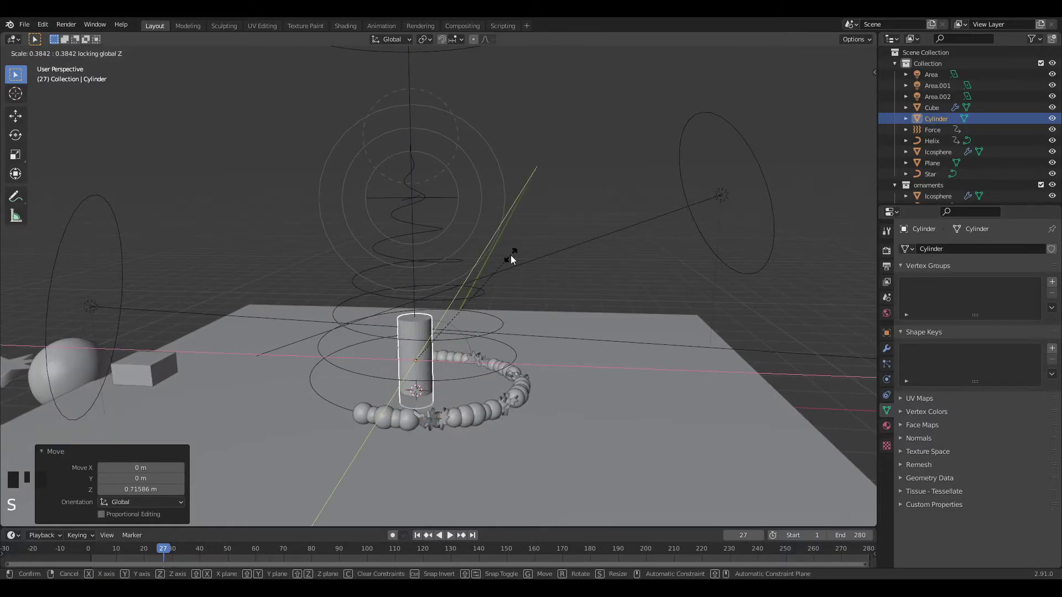
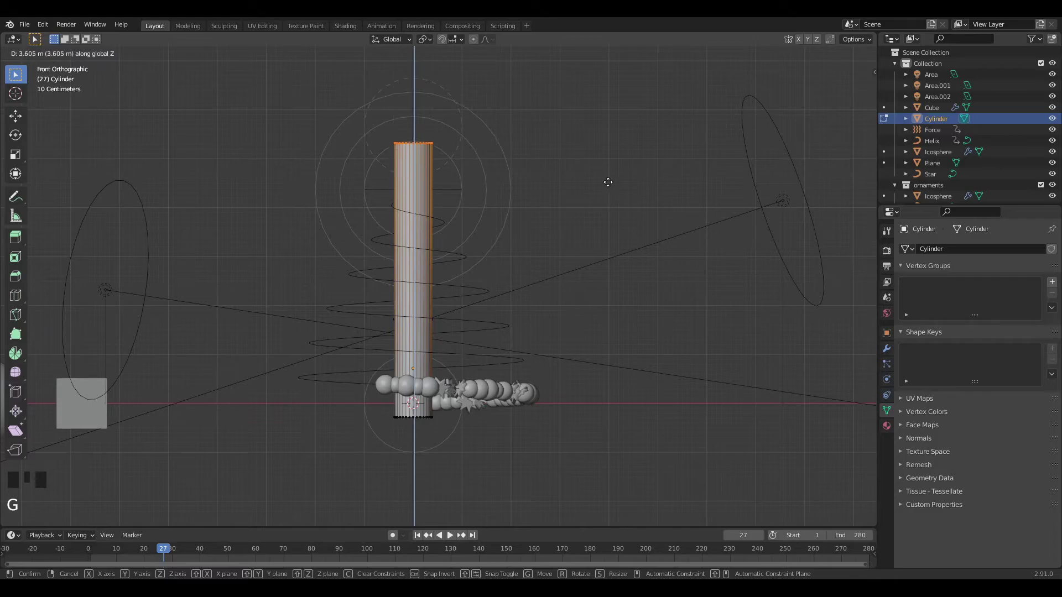
{"action": "key", "text": "s"}
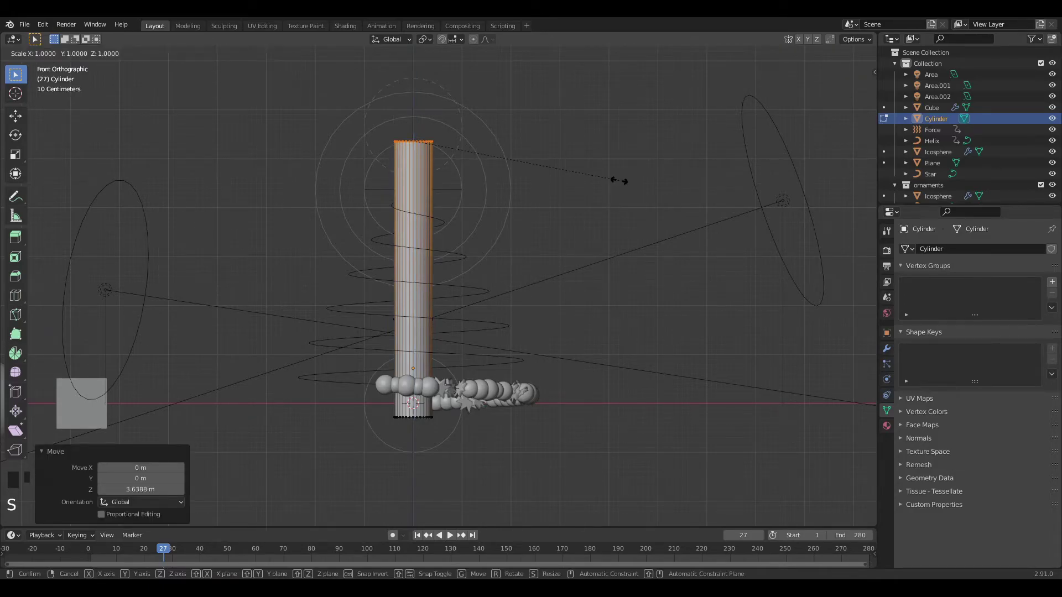
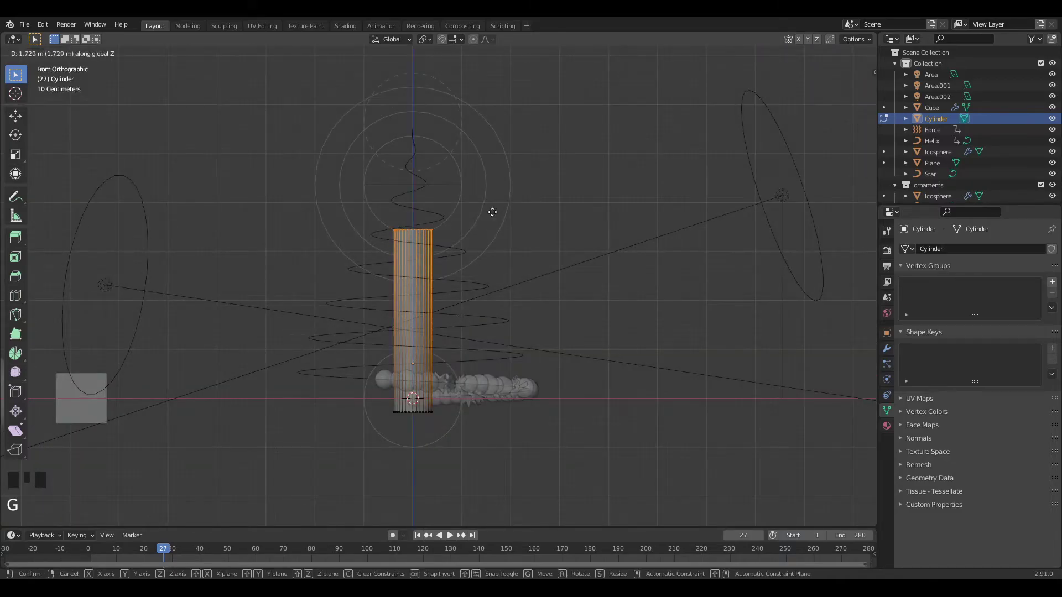
{"action": "key", "text": "s"}
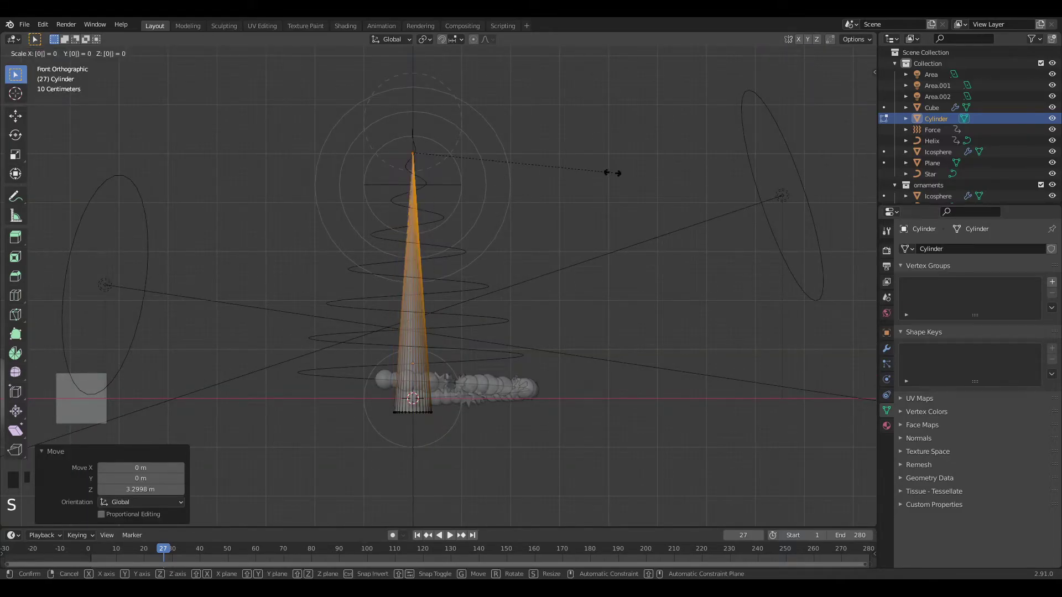
{"action": "key", "text": "Tab"}
{"action": "key", "text": "Tab"}
{"action": "key", "text": "Tab"}
{"action": "key", "text": "alt+z"}
- Orbit around the trunk to inspect the cone from several angles
{"action": "left_click_drag", "start_coordinate": [628, 289], "coordinate": [418, 323]}
{"action": "left_click_drag", "start_coordinate": [418, 323], "coordinate": [430, 316]}
{"action": "scroll", "scroll_direction": "up", "scroll_amount": 3}
{"action": "left_click_drag", "start_coordinate": [433, 315], "coordinate": [437, 294]}
{"action": "scroll", "scroll_direction": "up", "scroll_amount": 3}
{"action": "scroll", "scroll_direction": "down", "scroll_amount": 3}
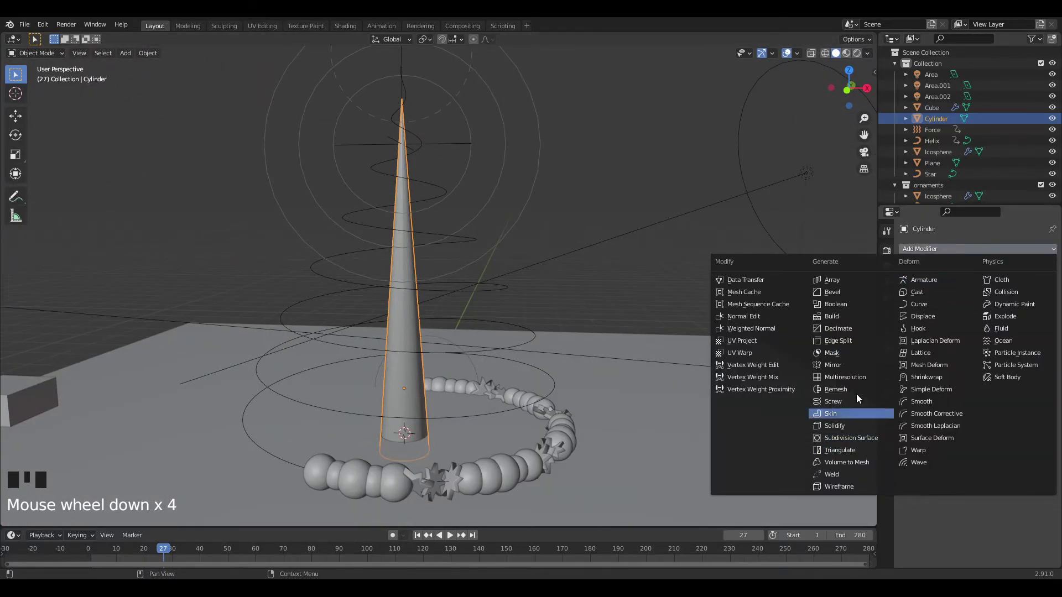
{"action": "left_click_drag", "start_coordinate": [849, 296], "coordinate": [608, 336]}
{"action": "scroll", "scroll_direction": "up", "scroll_amount": 3}
{"action": "left_click_drag", "start_coordinate": [609, 336], "coordinate": [691, 308]}
{"action": "scroll", "scroll_direction": "up", "scroll_amount": 3}
{"action": "left_click_drag", "start_coordinate": [673, 315], "coordinate": [637, 327]}
{"action": "scroll", "scroll_direction": "down", "scroll_amount": 3}
- Give the trunk an orange base color
{"action": "left_click", "coordinate": [363, 26]}
{"action": "scroll", "scroll_direction": "down", "scroll_amount": 3}
{"action": "left_click_drag", "start_coordinate": [530, 343], "coordinate": [614, 315]}
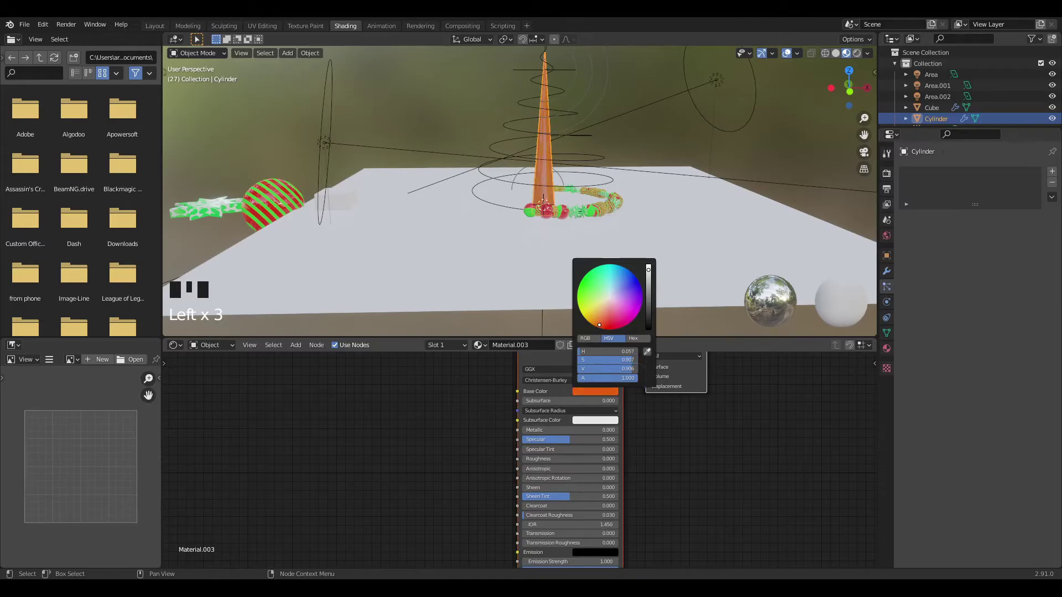
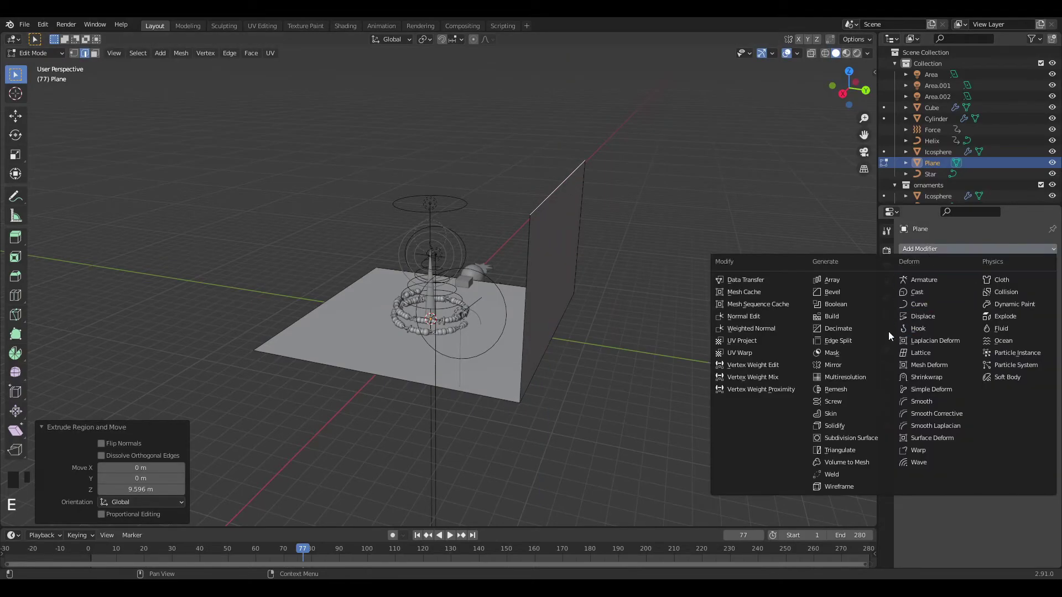
- Bevel the backdrop Plane's edge at 0.49 m with 36 segments so it curves into the floor
{"action": "left_click_drag", "start_coordinate": [851, 296], "coordinate": [456, 358]}
{"action": "key", "text": "Tab"}
{"action": "left_click_drag", "start_coordinate": [485, 355], "coordinate": [508, 347]}
{"action": "left_click_drag", "start_coordinate": [508, 348], "coordinate": [495, 499]}
{"action": "key", "text": "shift+a"}
{"action": "left_click_drag", "start_coordinate": [490, 393], "coordinate": [487, 376]}
{"action": "left_click_drag", "start_coordinate": [466, 376], "coordinate": [470, 367]}
- Look through the camera at the tree and raise the camera slightly along Z
{"action": "key", "text": "ctrl+alt+KP_0"}
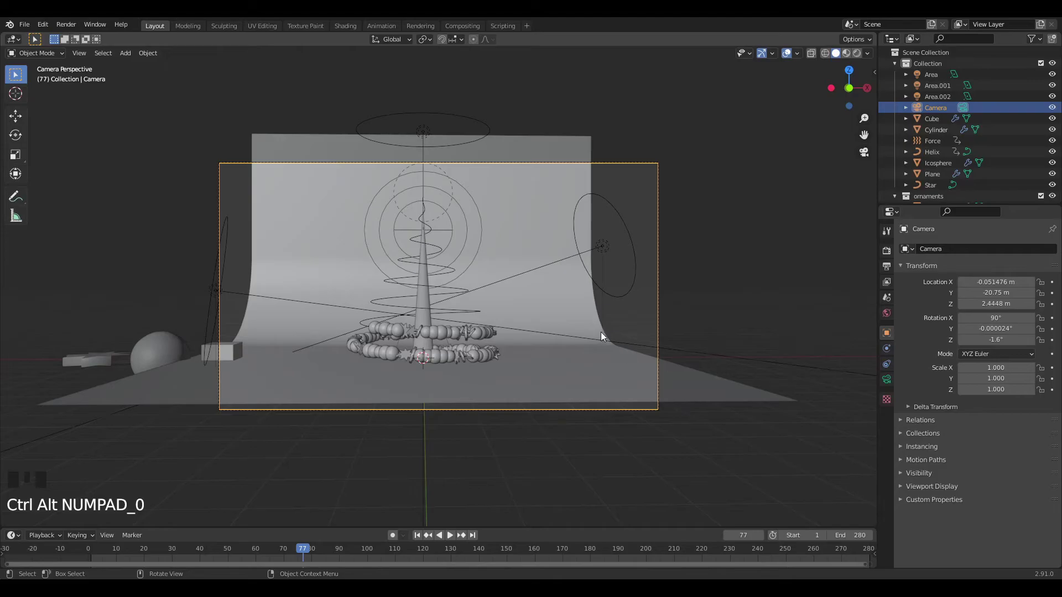
{"action": "left_click", "coordinate": [625, 378]}
{"action": "left_click", "coordinate": [585, 389]}
{"action": "key", "text": "s"}
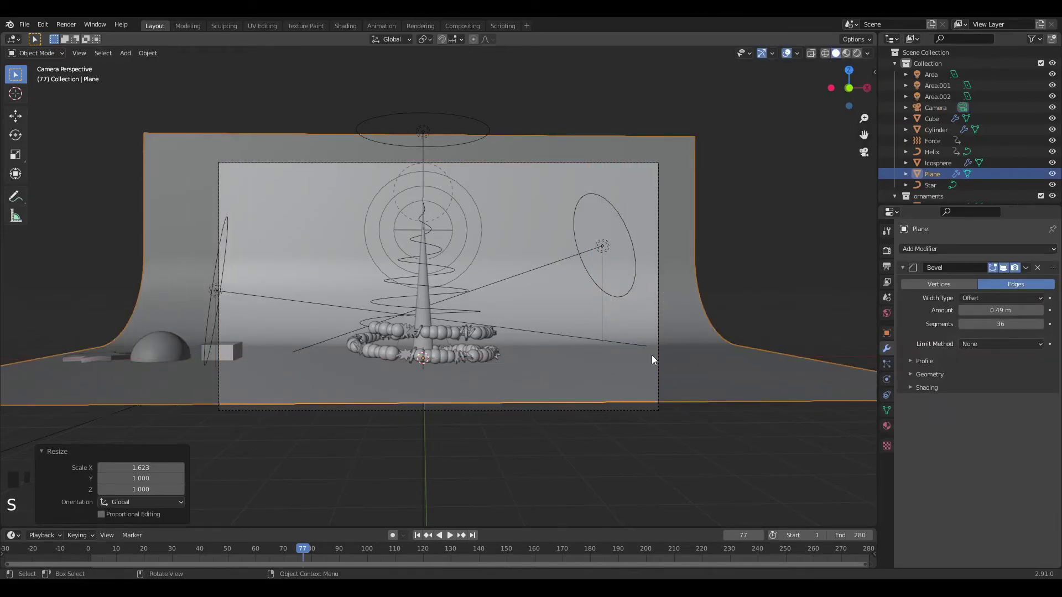
{"action": "left_click", "coordinate": [662, 355]}
{"action": "key", "text": "g"}
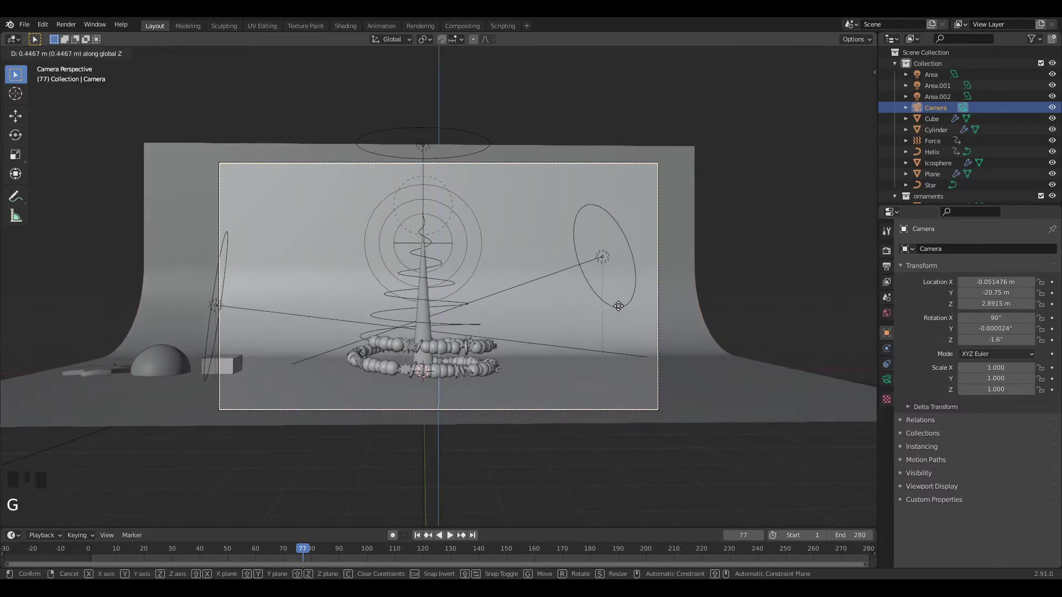
{"action": "left_click_drag", "start_coordinate": [226, 368], "coordinate": [238, 367]}
{"action": "key", "text": "g"}
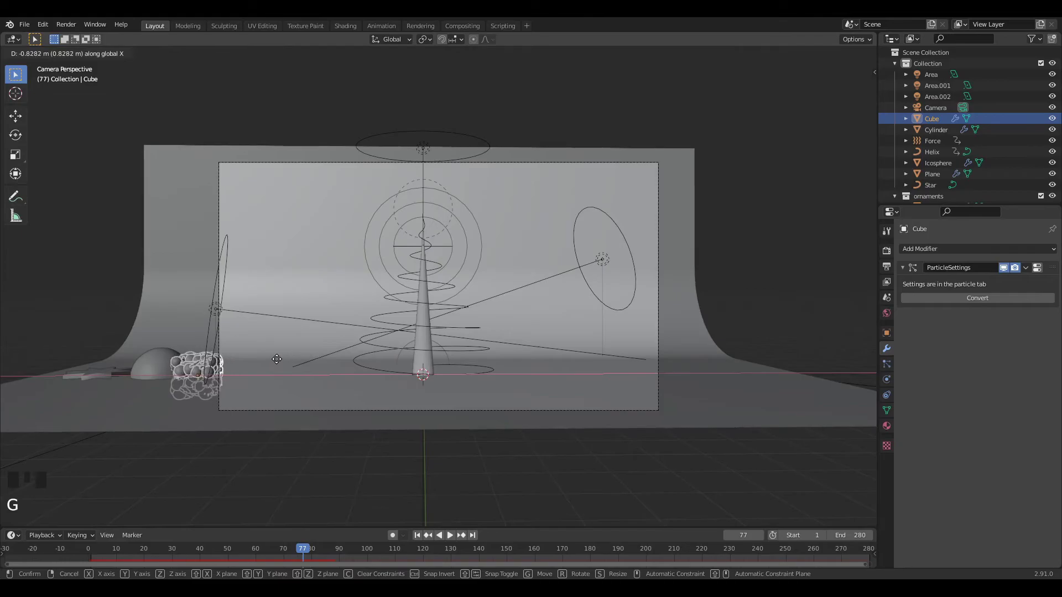
- Select the tree's Cube emitter and nudge its position in the camera view
{"action": "left_click", "coordinate": [422, 542]}
{"action": "key", "text": "space"}
{"action": "key", "text": "z"}
{"action": "scroll", "scroll_direction": "up", "scroll_amount": 3}
{"action": "scroll", "scroll_direction": "down", "scroll_amount": 3}
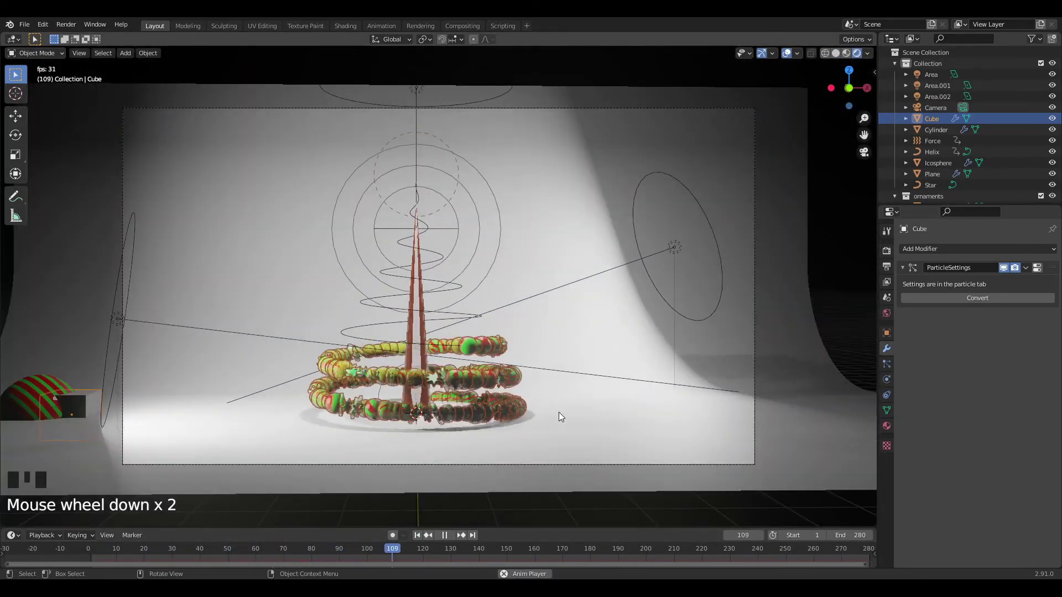
- In the Shading workspace give the backdrop Plane a new material with an orange Base Color
{"action": "left_click", "coordinate": [680, 253]}
{"action": "left_click", "coordinate": [566, 276]}
{"action": "left_click_drag", "start_coordinate": [364, 27], "coordinate": [455, 382]}
{"action": "scroll", "scroll_direction": "down", "scroll_amount": 3}
{"action": "key", "text": "KP_0"}
{"action": "key", "text": "z"}
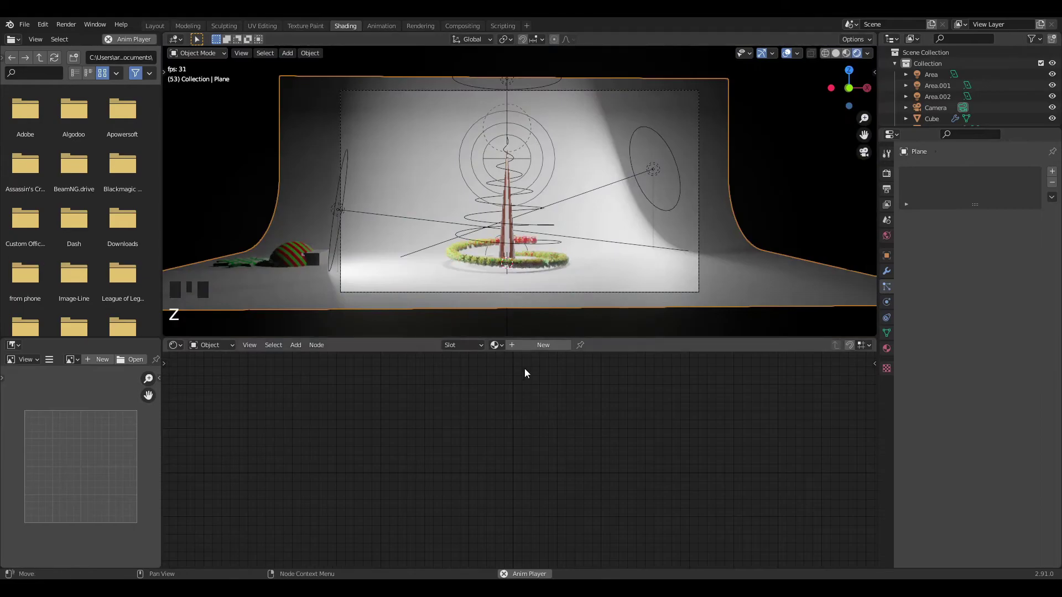
{"action": "left_click_drag", "start_coordinate": [543, 347], "coordinate": [591, 393]}
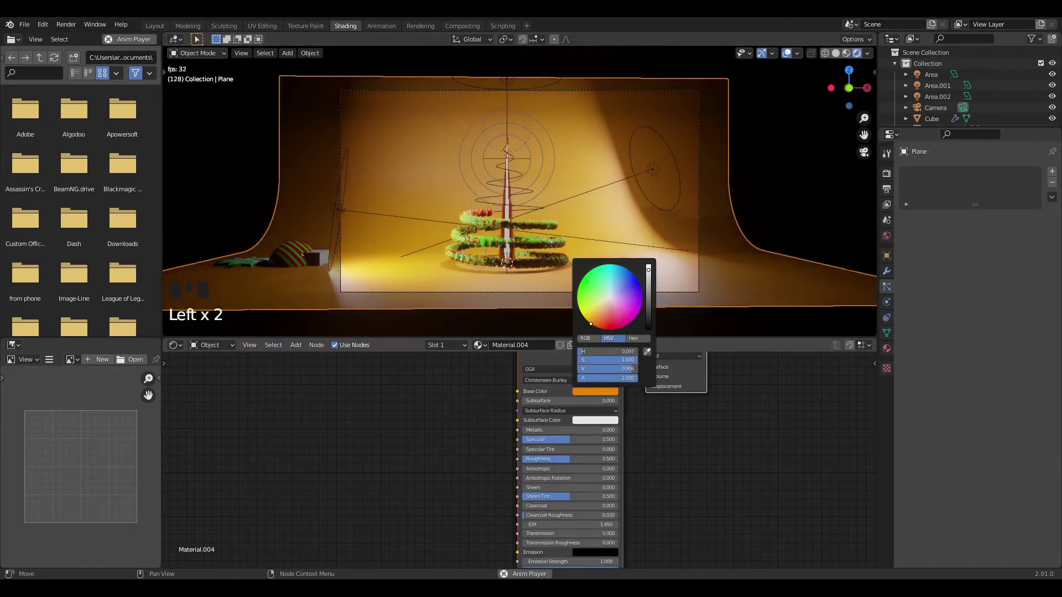
- Reposition the right and left Area lights (Area.001 at X −7.97 m) around the tree
{"action": "scroll", "scroll_direction": "up", "scroll_amount": 3}
{"action": "scroll", "scroll_direction": "up", "scroll_amount": 3}
{"action": "left_click", "coordinate": [711, 166]}
{"action": "key", "text": "g"}
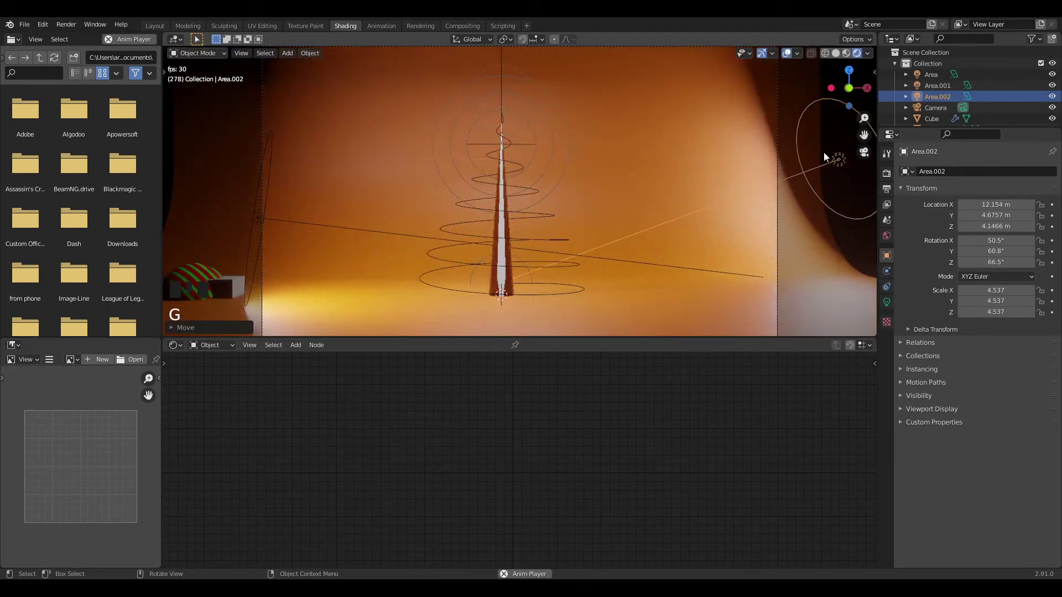
{"action": "scroll", "scroll_direction": "down", "scroll_amount": 3}
{"action": "scroll", "scroll_direction": "down", "scroll_amount": 3}
{"action": "left_click", "coordinate": [339, 211]}
{"action": "key", "text": "g"}
{"action": "scroll", "scroll_direction": "up", "scroll_amount": 3}
{"action": "middle_click", "coordinate": [613, 206]}
{"action": "scroll", "scroll_direction": "down", "scroll_amount": 3}
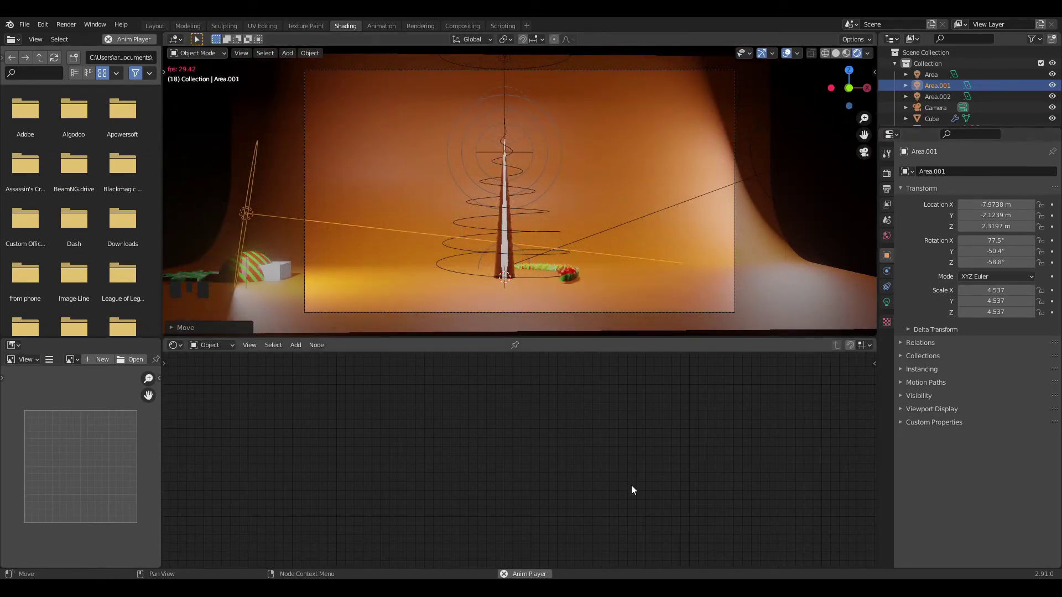
{"action": "left_click", "coordinate": [896, 190]}
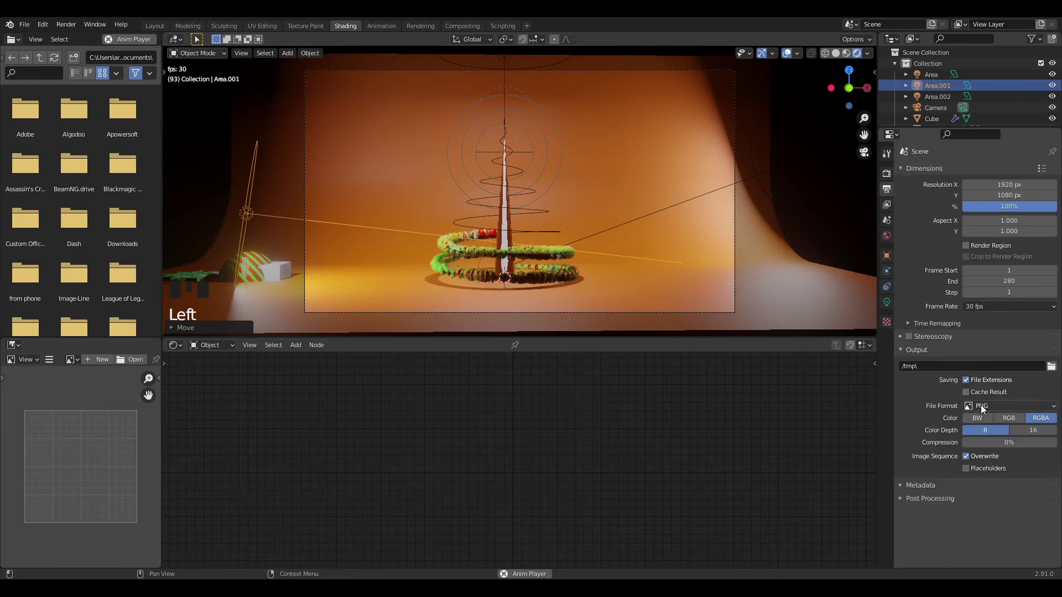